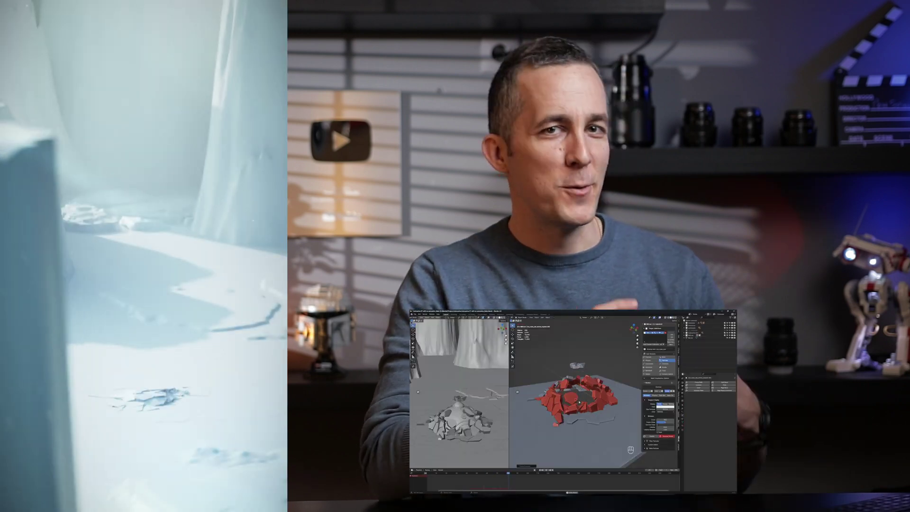
Save, then flatten the cube along Z and scale it up to about 5.2 into a thin, wide slab.
key("ctrl+s")
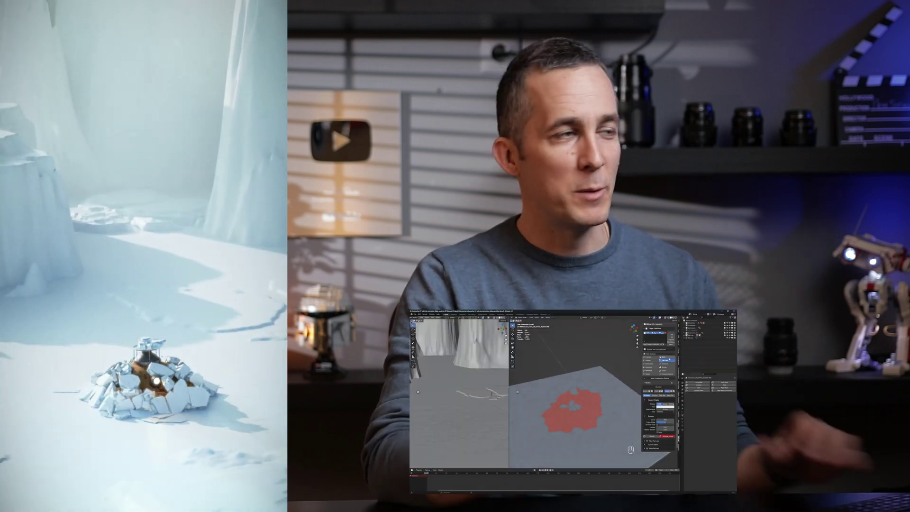
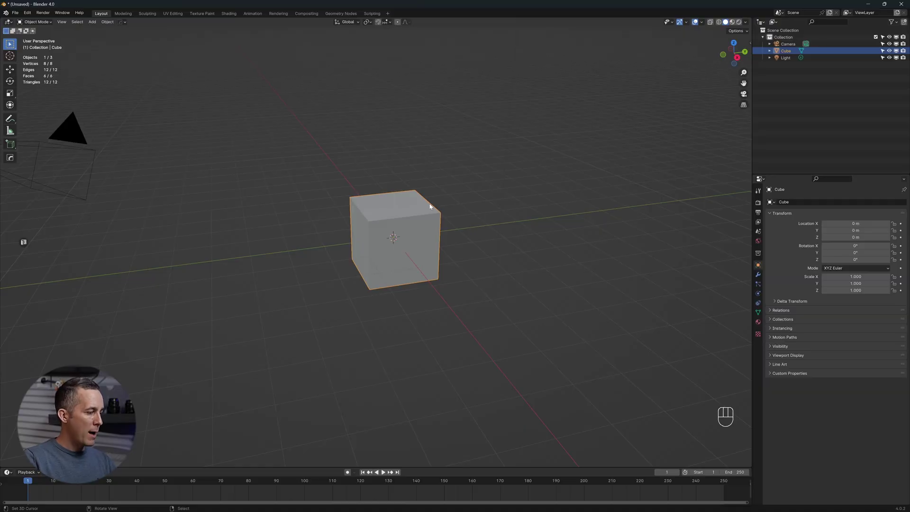
key("s")
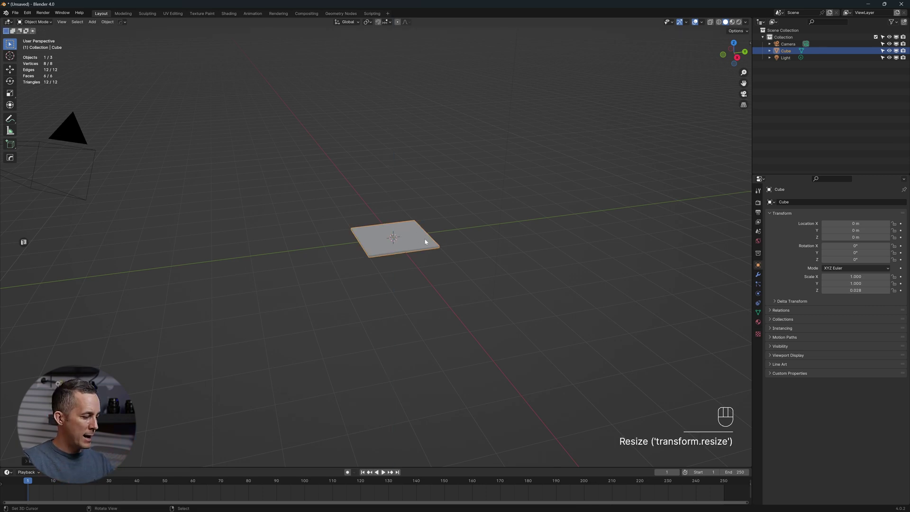
key("s")
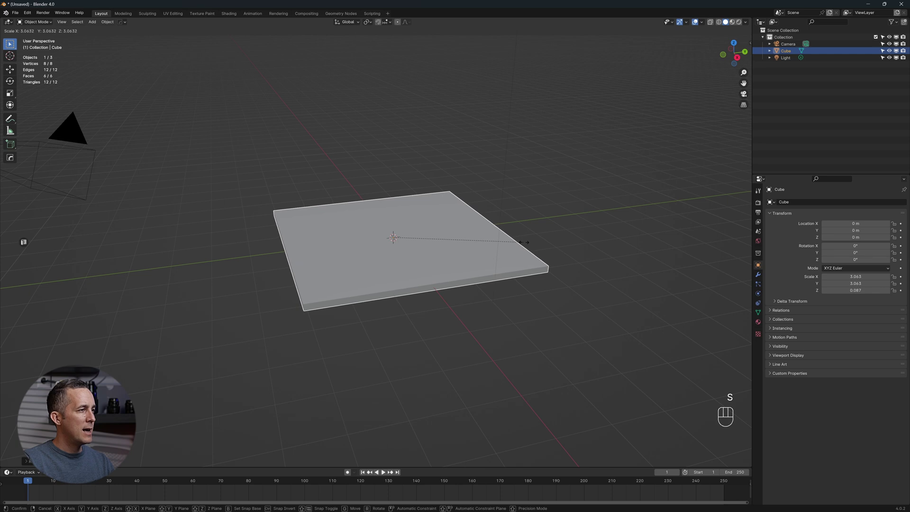
left_click_drag(519, 251, 507, 235)
middle_click(507, 235)
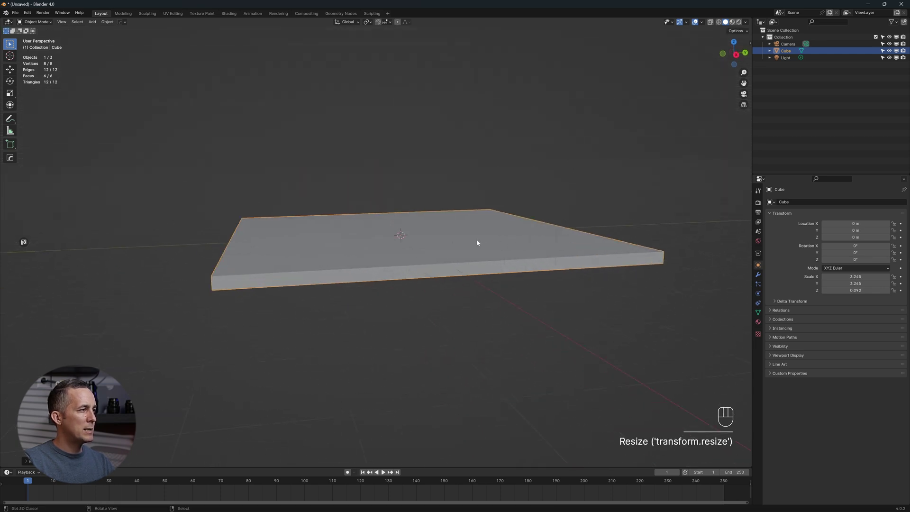
middle_click(402, 270)
middle_click(410, 244)
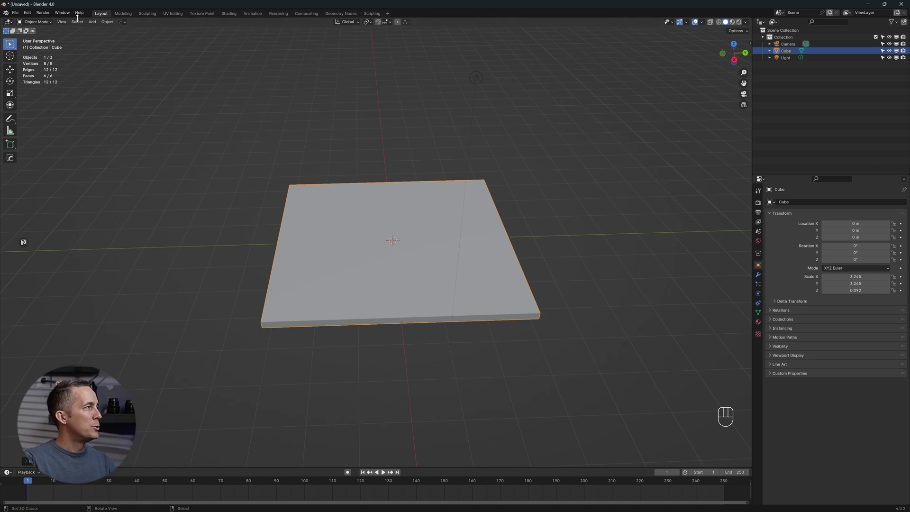
Bring up Preferences from the Edit menu to check the installed add-ons.
left_click_drag(33, 12, 52, 103)
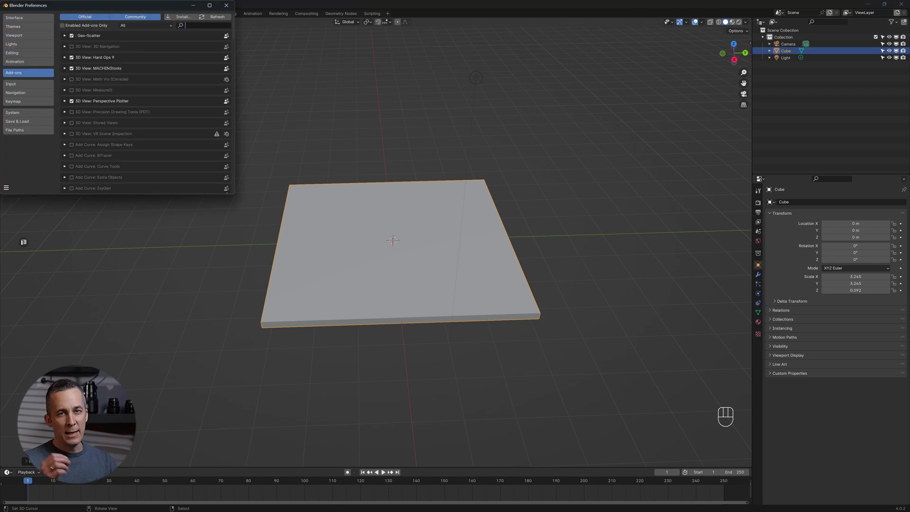
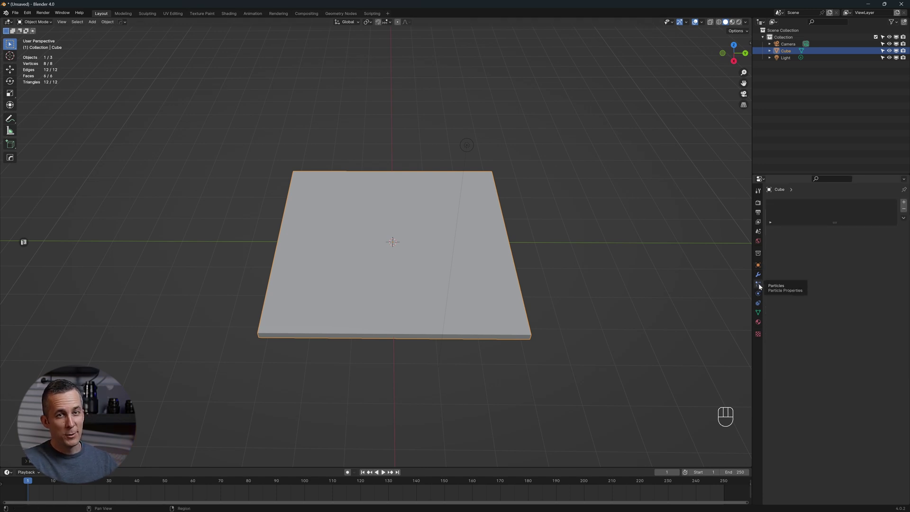
Add a particle system to the slab, preview the falling particles and return to frame 1.
middle_click(497, 254)
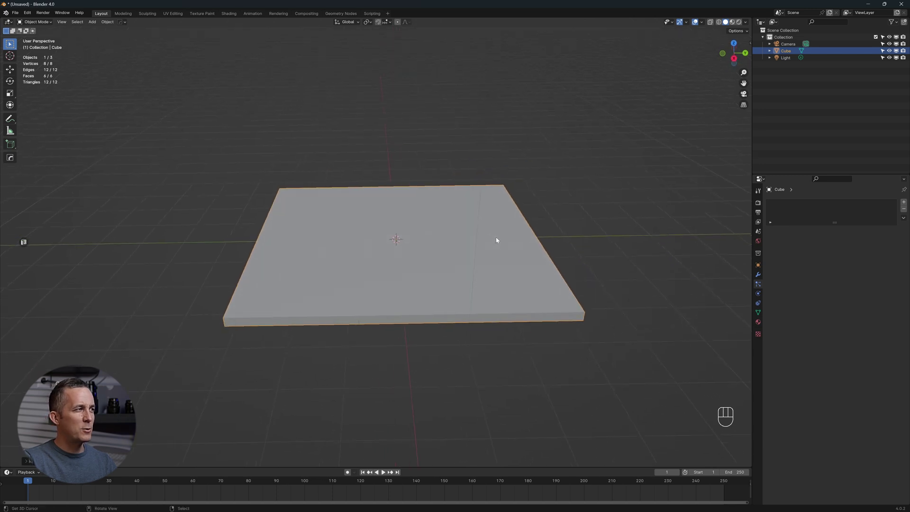
middle_click(495, 240)
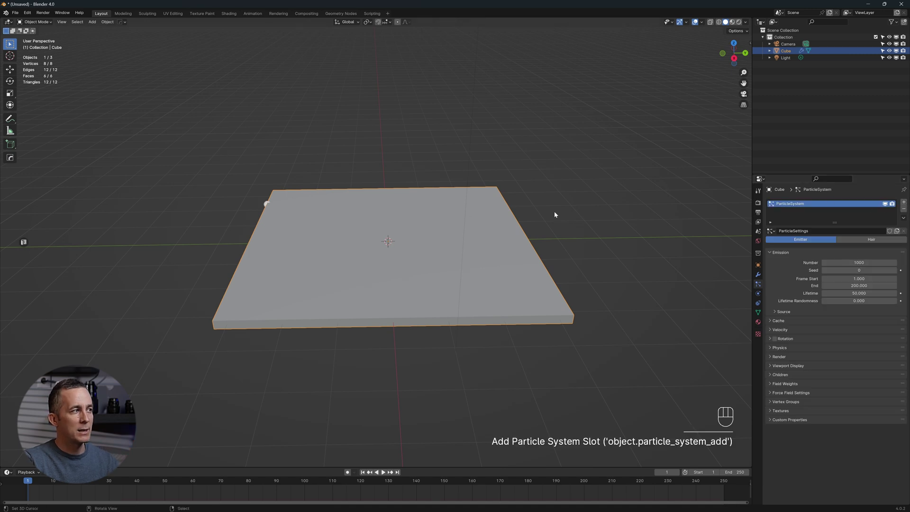
left_click_drag(468, 224, 266, 200)
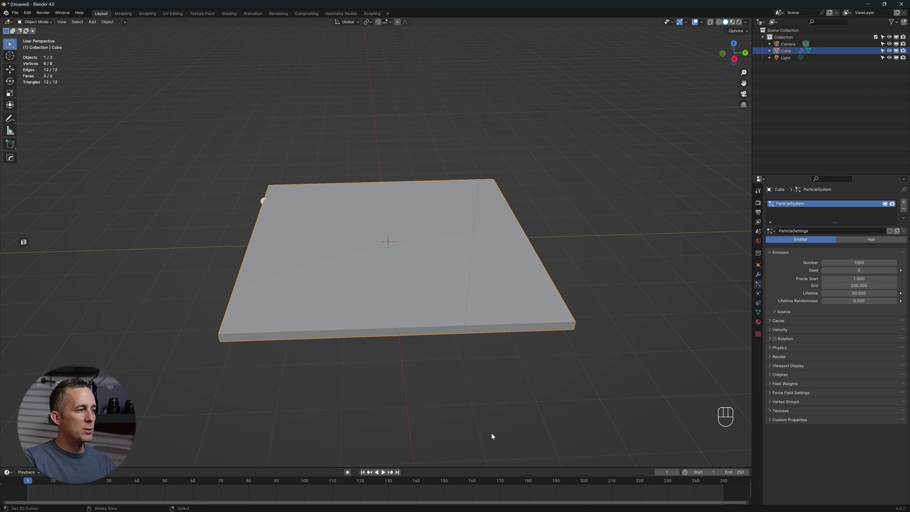
left_click(386, 472)
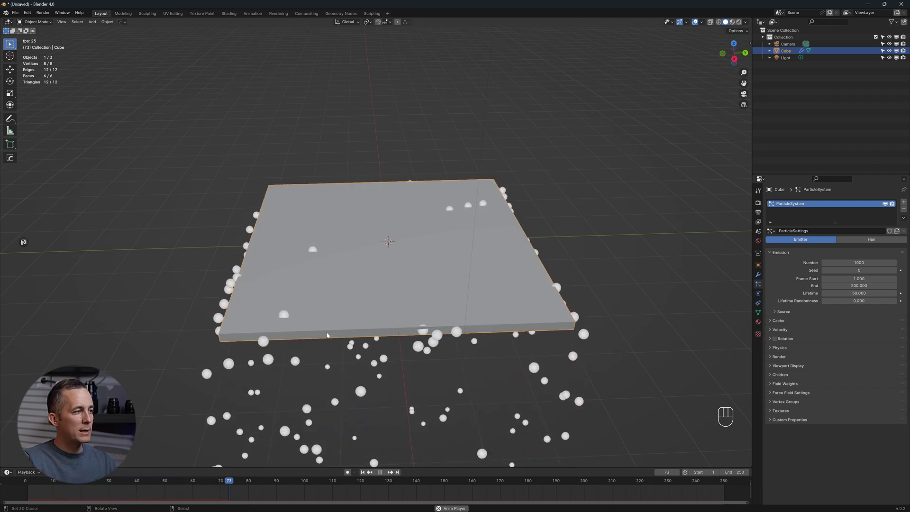
key("shift+space")
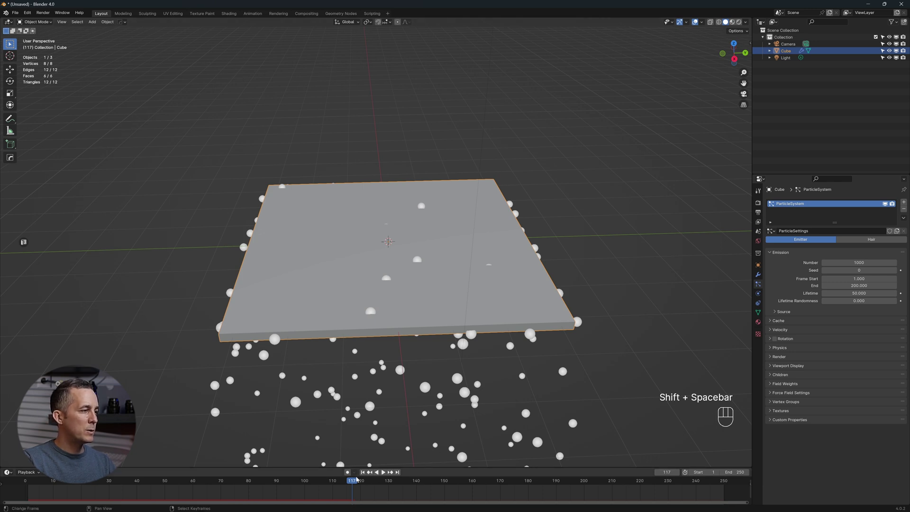
left_click_drag(357, 480, 181, 455)
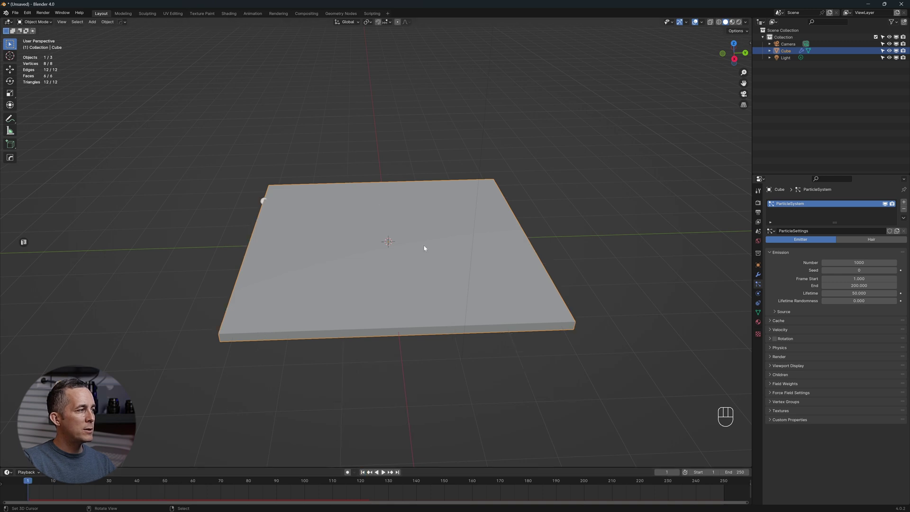
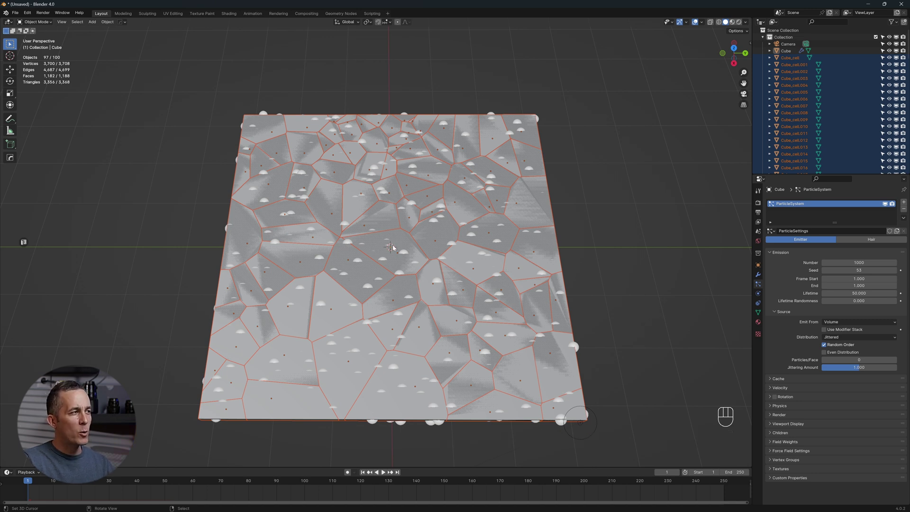
Cell-fracture the slab into about a hundred Voronoi pieces seeded by its particles and inspect them from above.
left_click(395, 246)
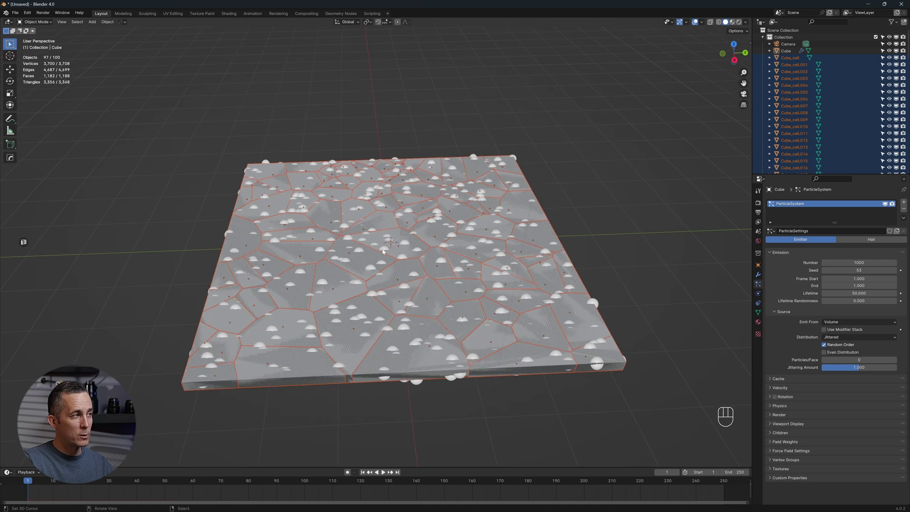
key("ctrl+z")
left_click_drag(112, 21, 395, 247)
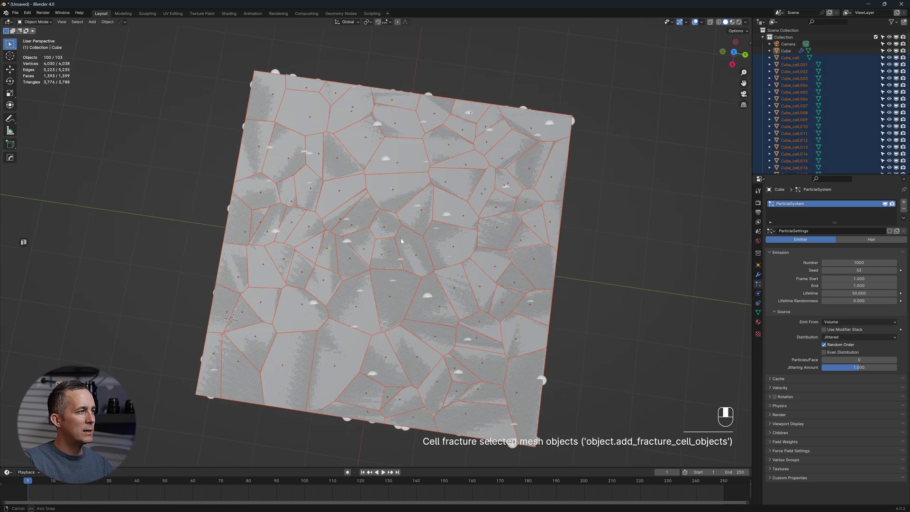
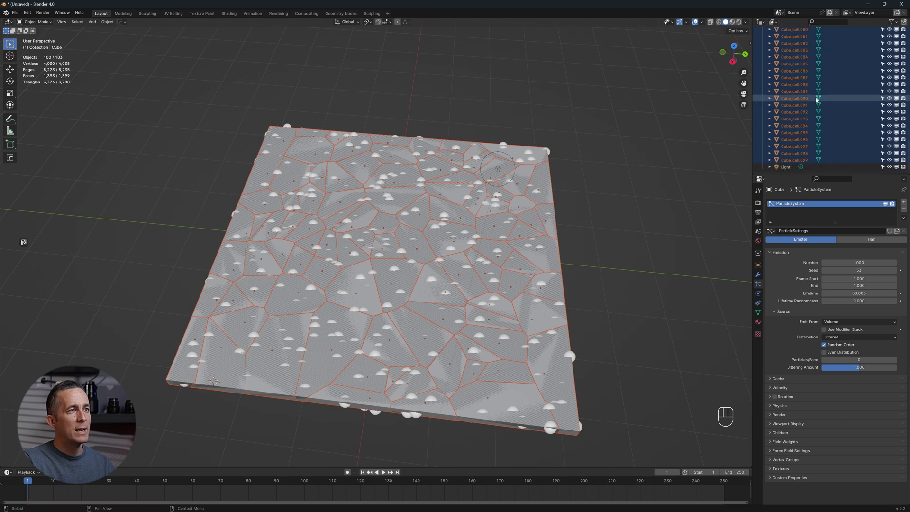
Move the hundred fractured pieces into a new 'Ice fracture' collection.
key("m")
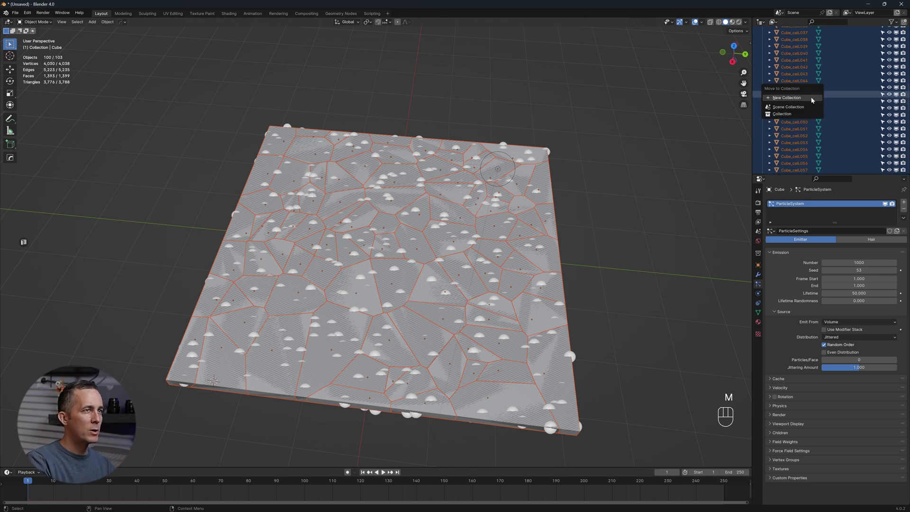
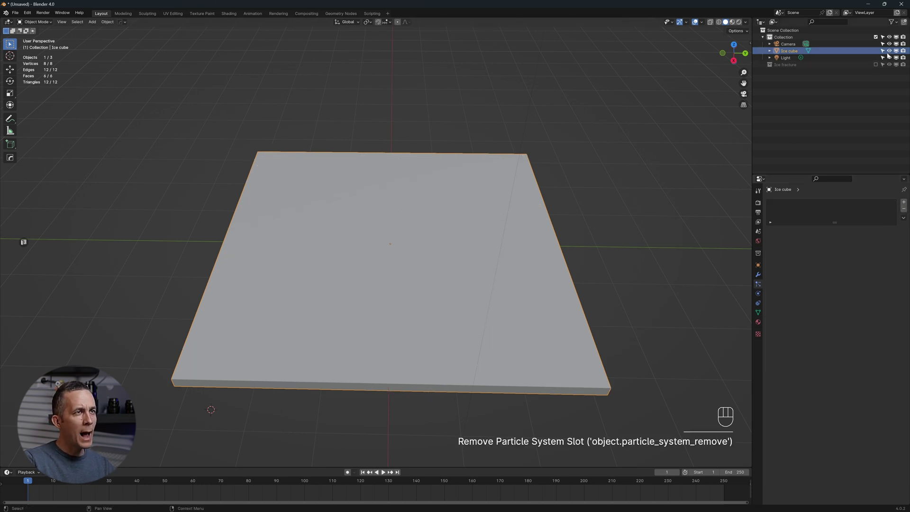
Hide the Ice cube slab so the Ice fracture pieces show in its place.
left_click(890, 54)
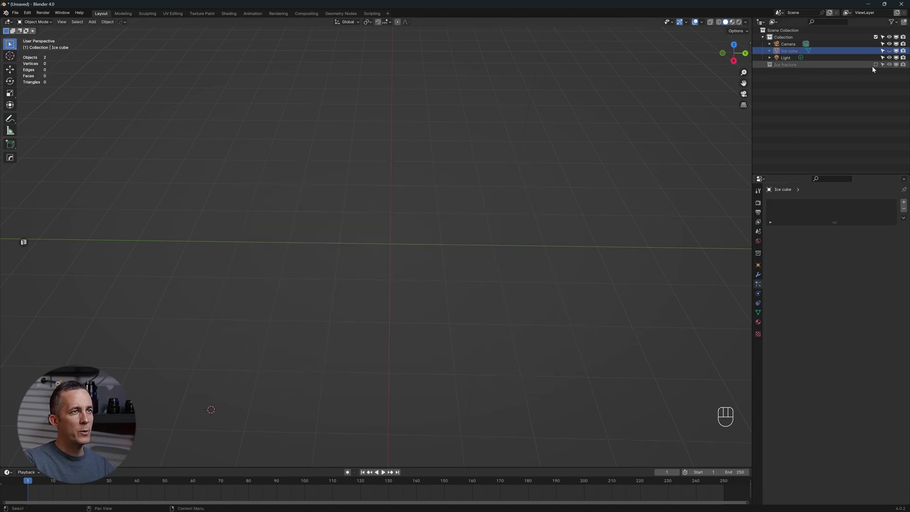
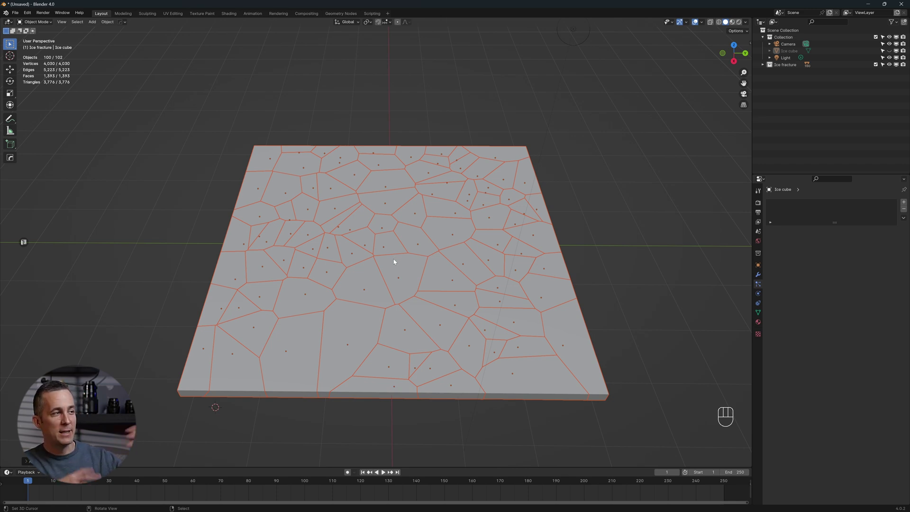
middle_click(457, 326)
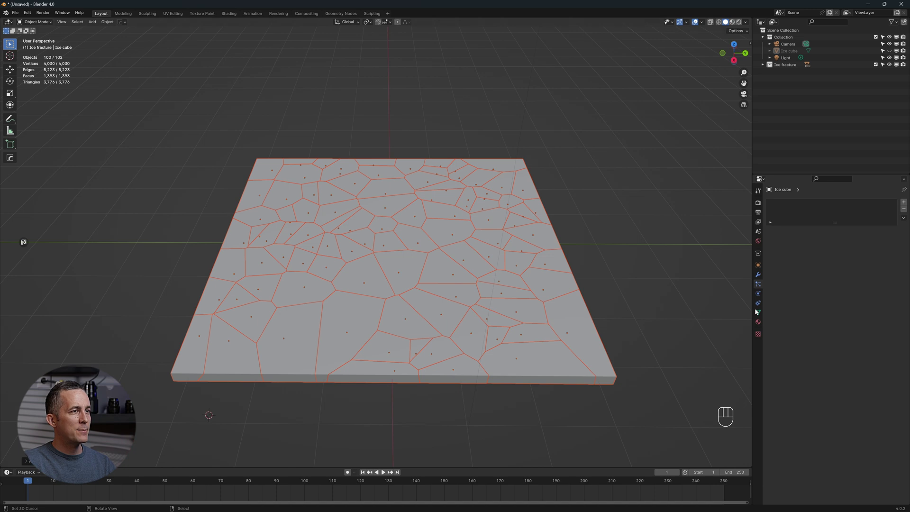
Give one piece an Active rigid body with Convex Hull collision and copy it to all selected pieces.
left_click(762, 296)
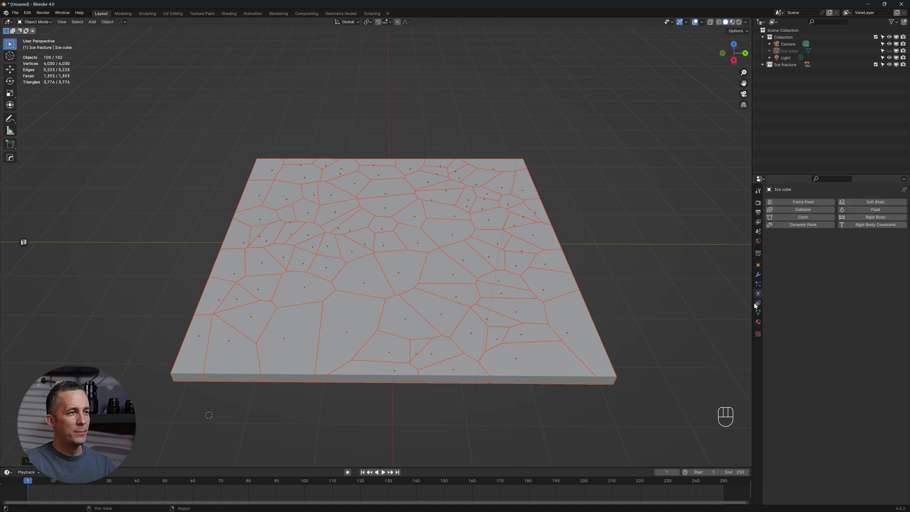
right_click(451, 227)
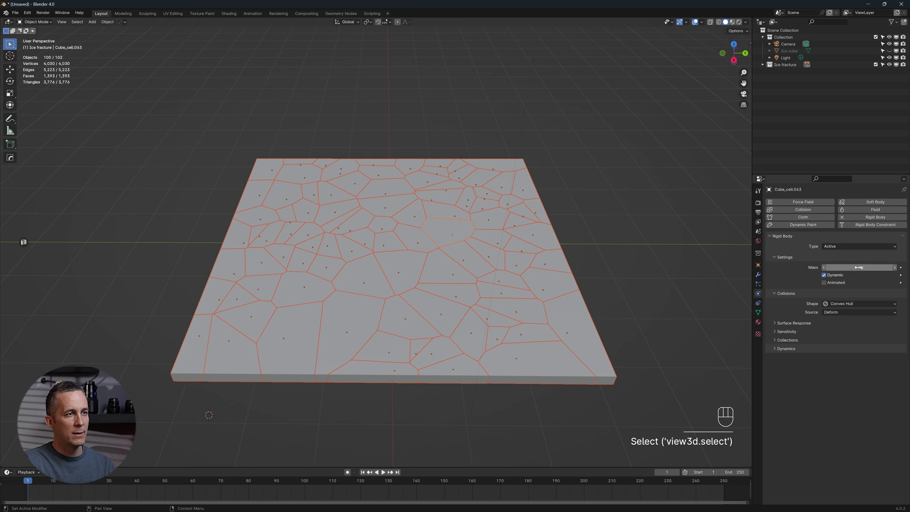
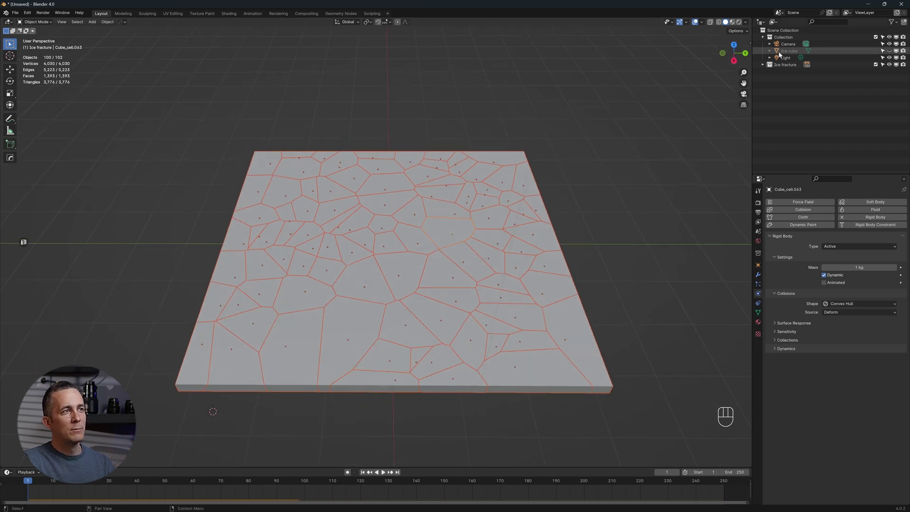
Unhide the Ice cube slab and move it down along Z below the fractured pieces in front view.
left_click_drag(894, 53, 834, 53)
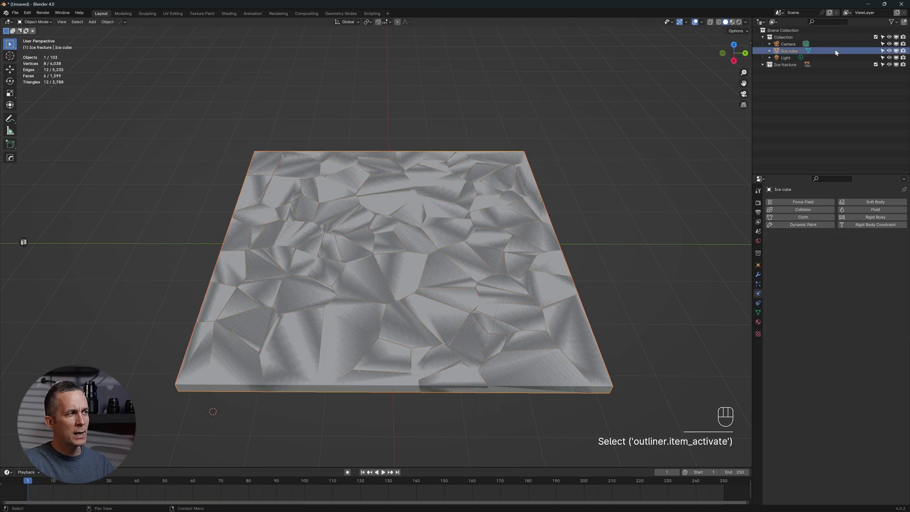
left_click_drag(552, 167, 547, 153)
key("KP_1")
key("g")
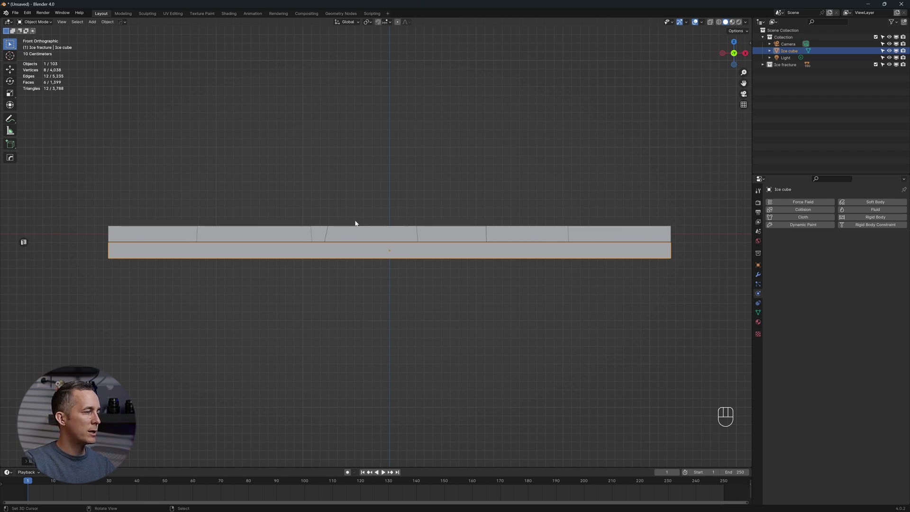
key("g")
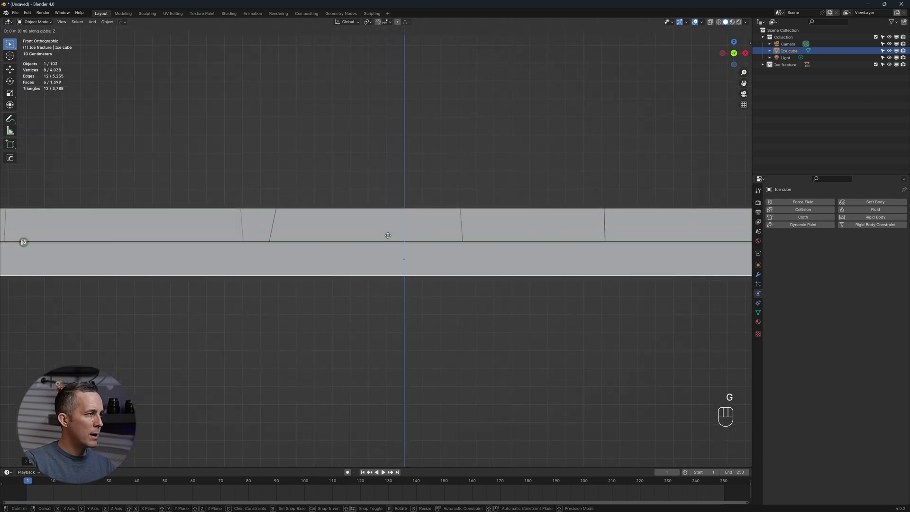
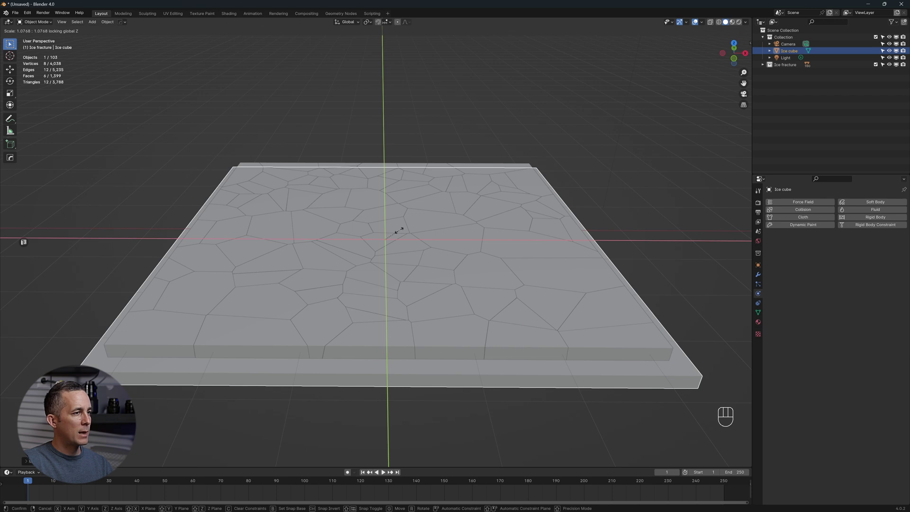
Scale the Ice cube outward in X and Y so it extends past the pieces on all sides.
left_click_drag(424, 215, 427, 215)
left_click(415, 231)
left_click_drag(385, 471, 479, 308)
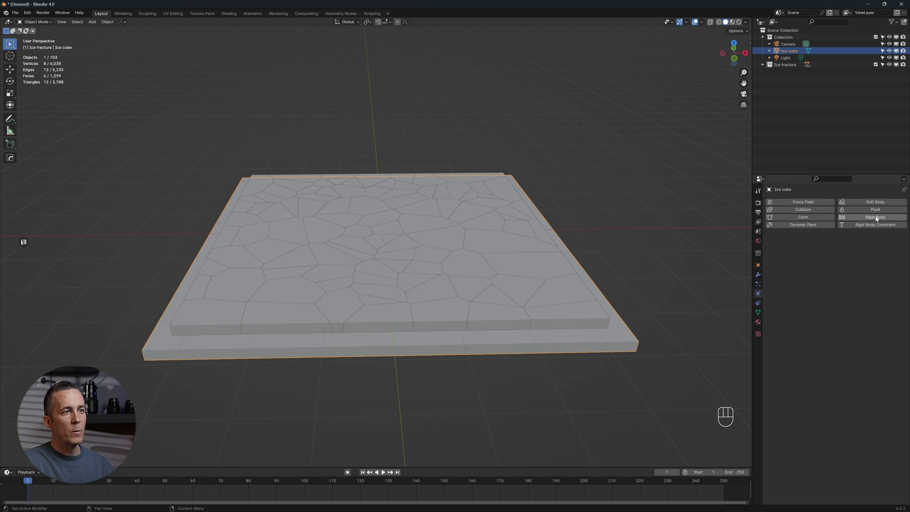
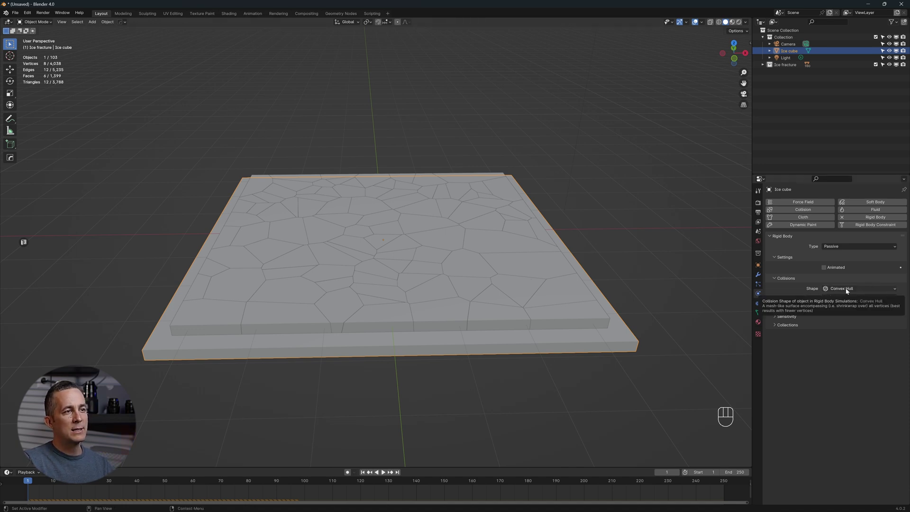
Make the Ice cube a Passive rigid body with Mesh collision shape.
left_click_drag(853, 290, 840, 344)
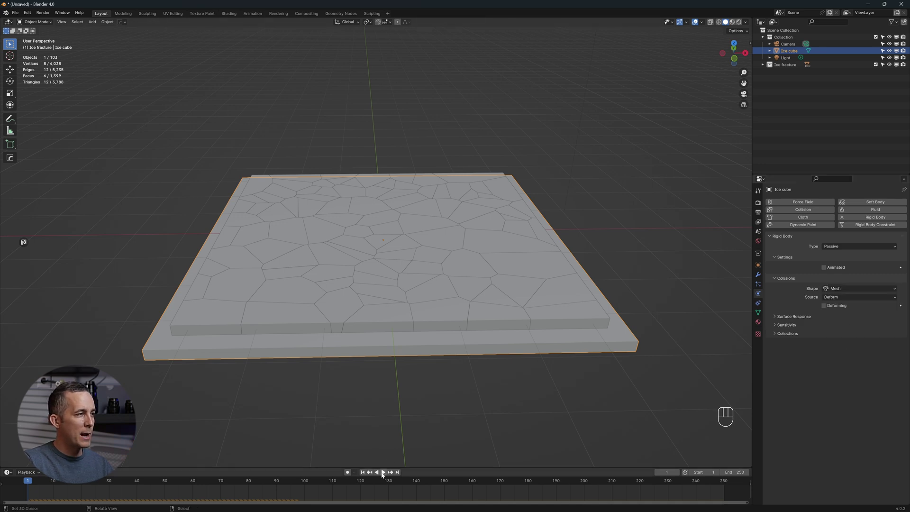
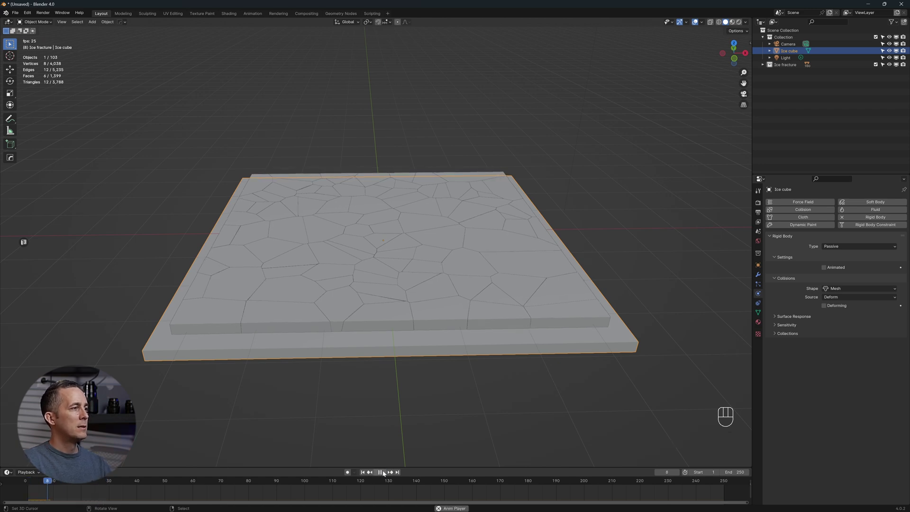
Test the simulation, return to frame 1 and nudge the Ice cube slab slightly lower along Z.
left_click_drag(385, 473, 379, 473)
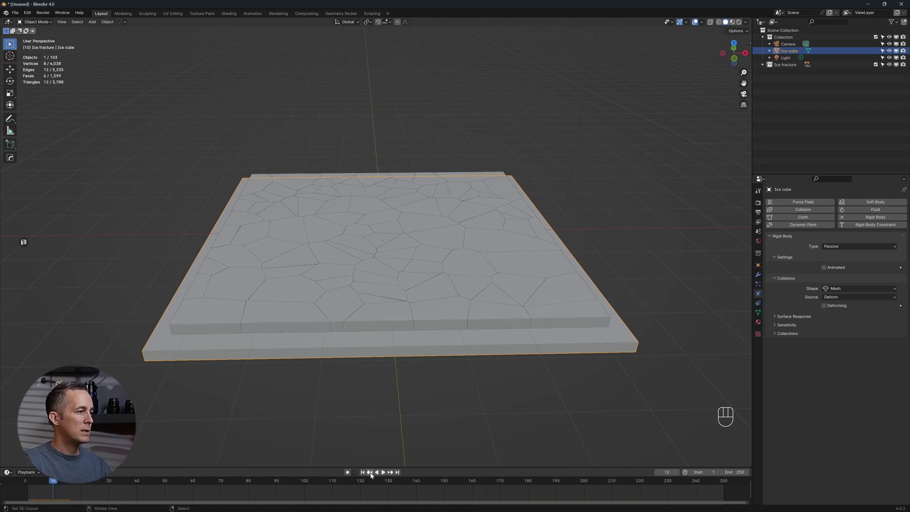
left_click_drag(365, 473, 423, 353)
key("g")
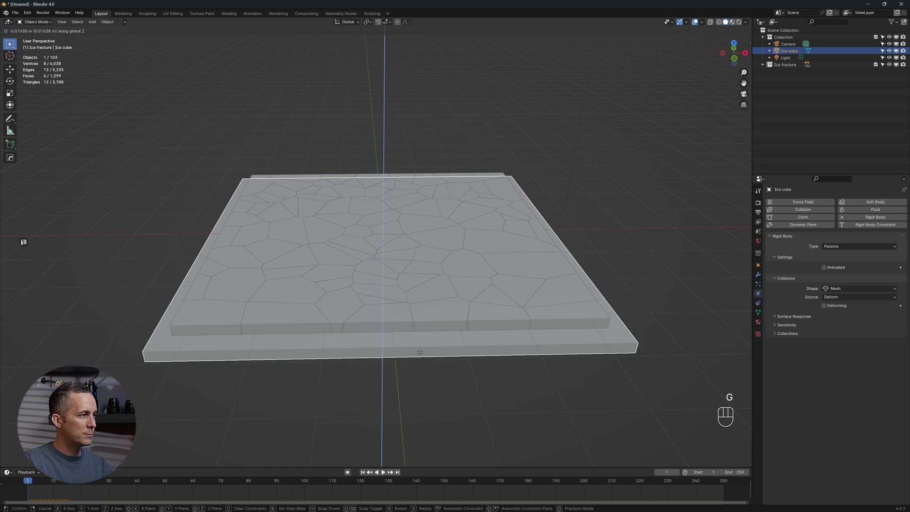
left_click(386, 473)
left_click(386, 474)
left_click(365, 474)
left_click(387, 472)
left_click_drag(387, 471, 421, 358)
key("g")
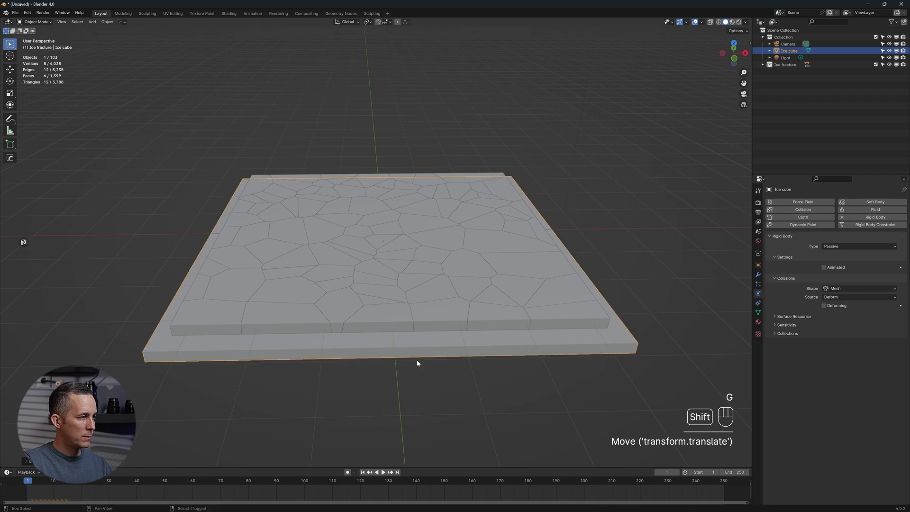
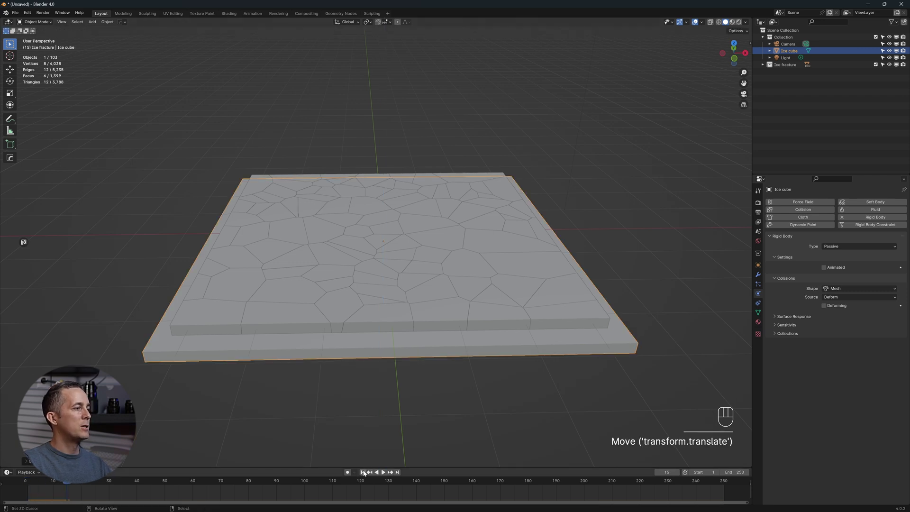
Frame the fractured ice slab in view and bring up the Add menu.
middle_click(407, 307)
middle_click(406, 303)
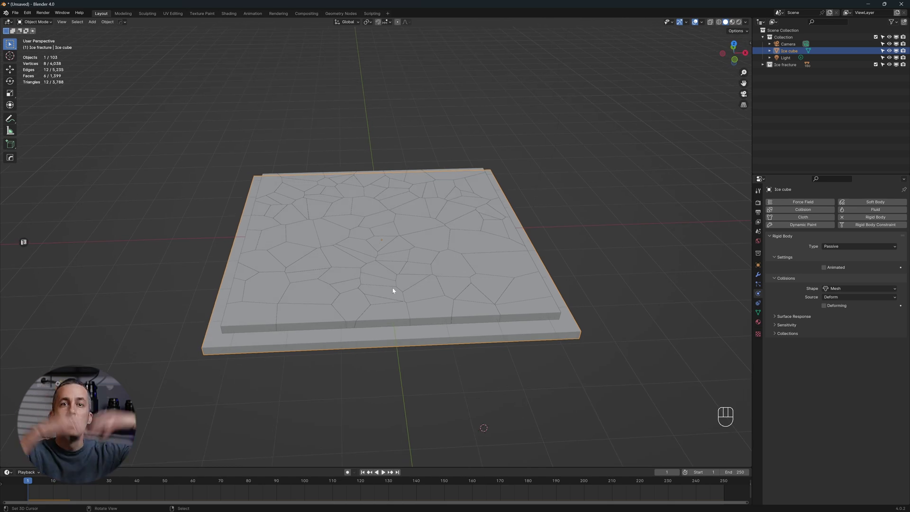
left_click_drag(482, 260, 360, 245)
key("shift+a")
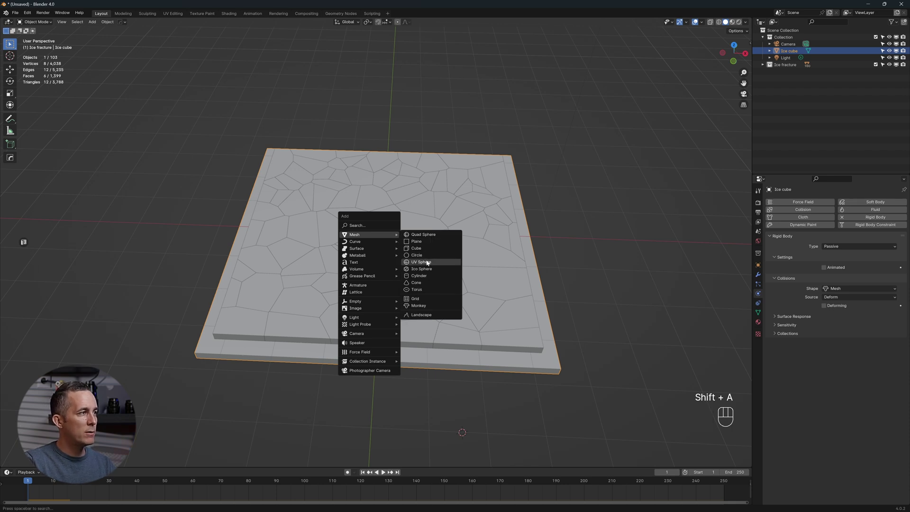
left_click_drag(429, 254, 436, 240)
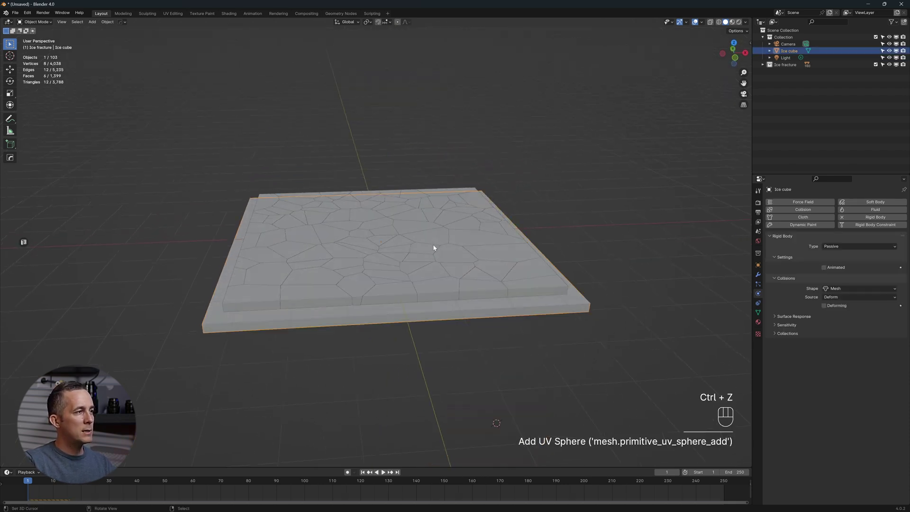
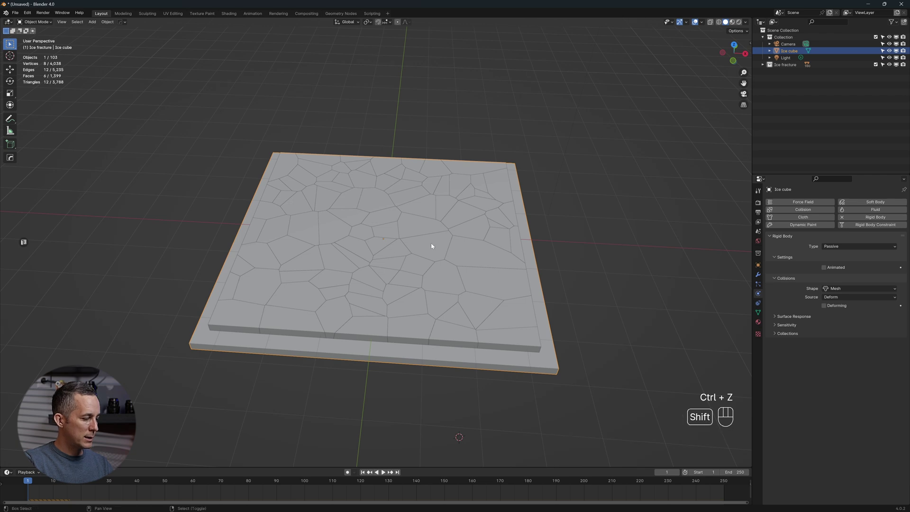
Snap the 3D cursor to the world origin and add a UV sphere there, centred in the slab.
key("shift+s")
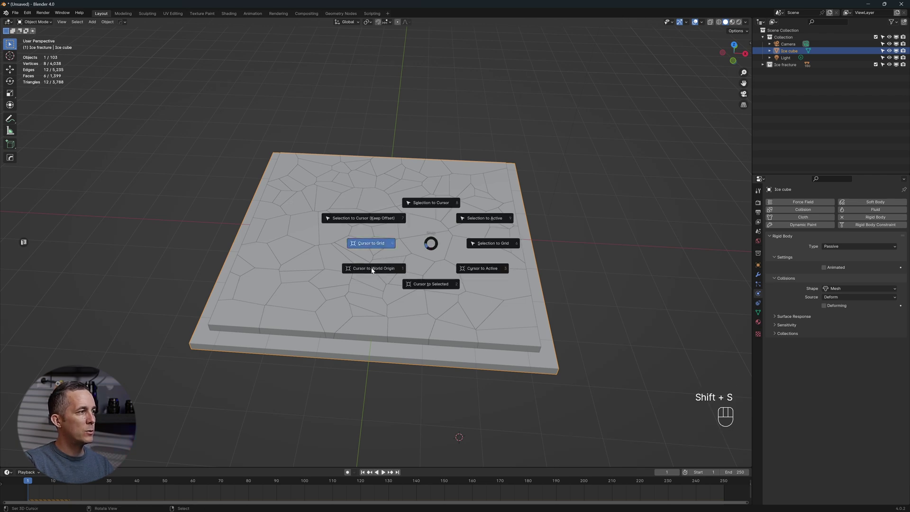
left_click(382, 259)
left_click(381, 256)
key("shift+s")
left_click(371, 256)
key("shift+a")
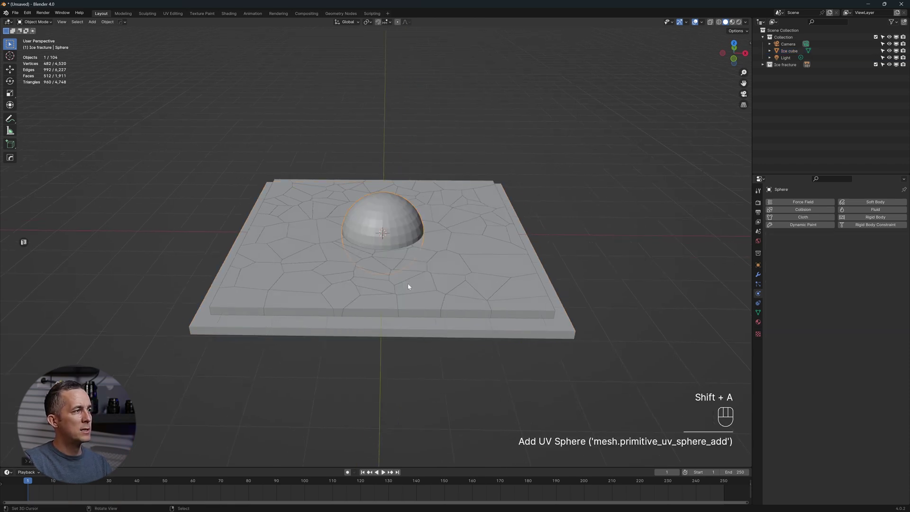
Select the Ice cube slab beneath the fractured pieces so it can be hidden.
left_click(391, 224)
left_click(391, 215)
middle_click(393, 210)
left_click_drag(392, 204, 545, 287)
middle_click(544, 287)
left_click(520, 292)
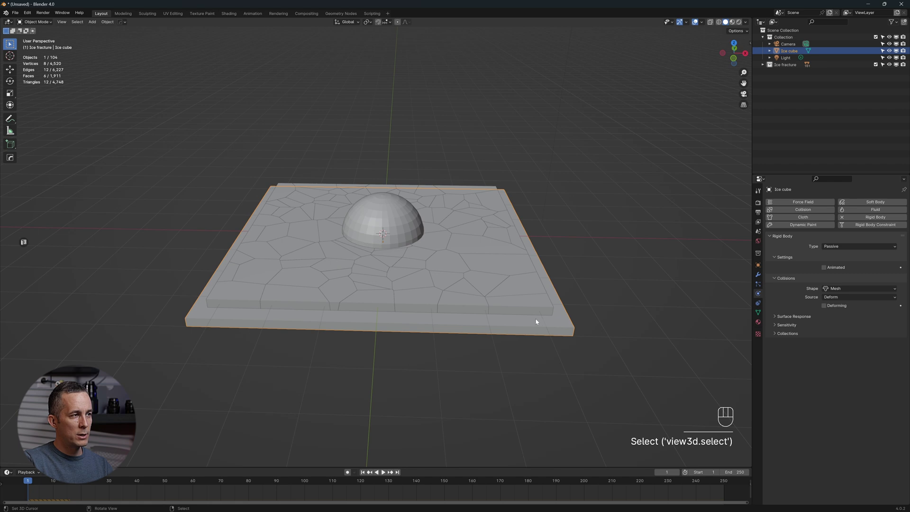
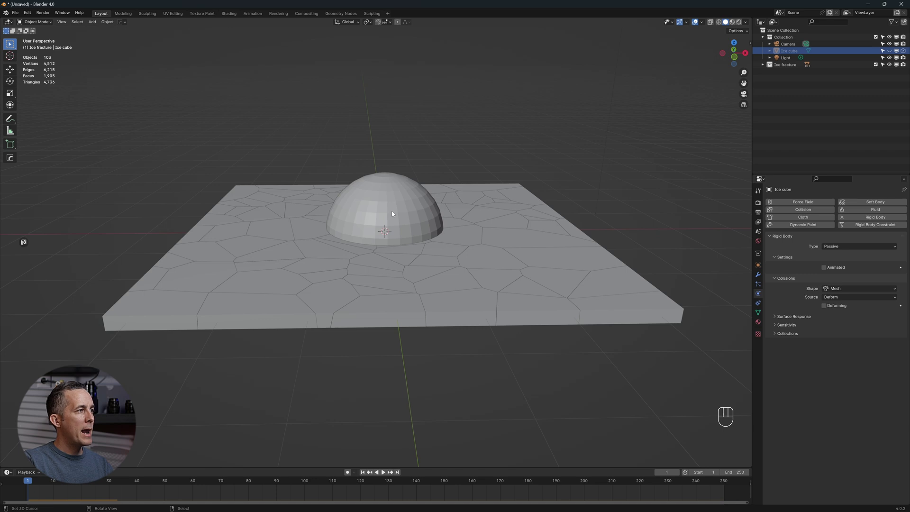
Lower the sphere below the ice slab and keyframe its location at frame 1.
left_click(394, 213)
key("g")
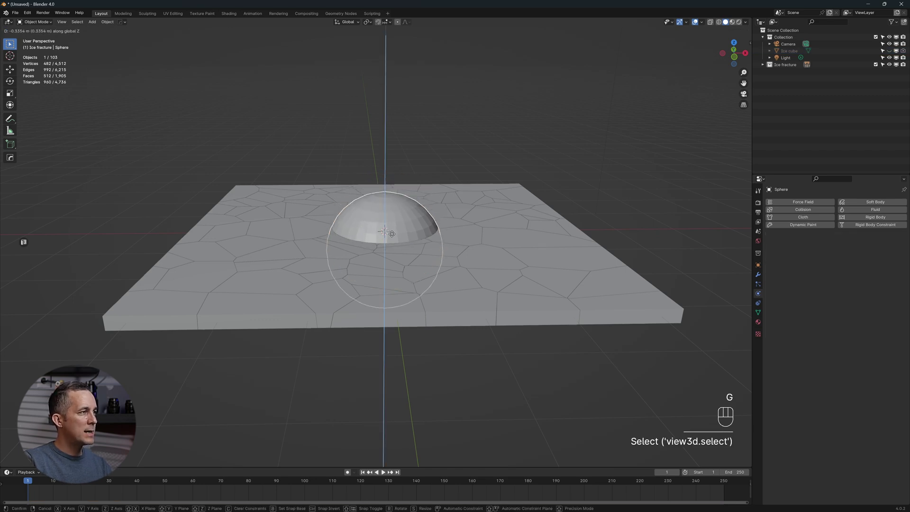
middle_click(407, 256)
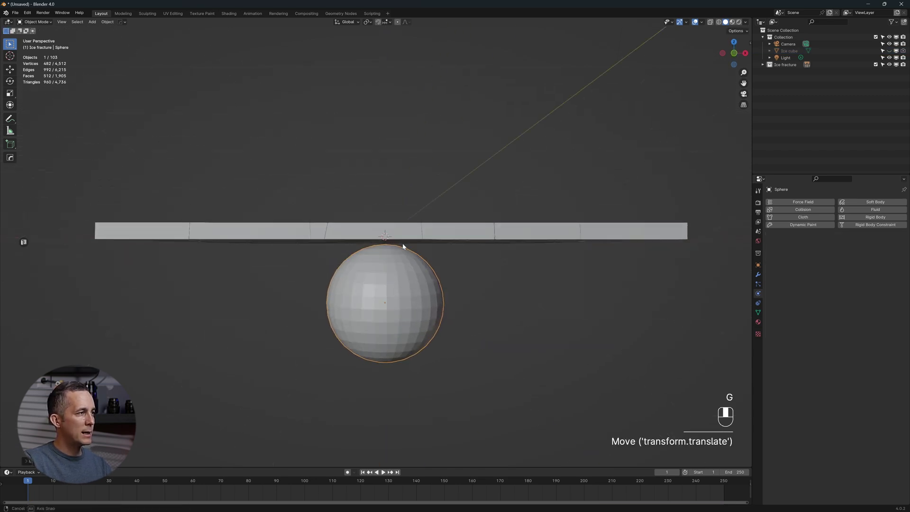
key("i")
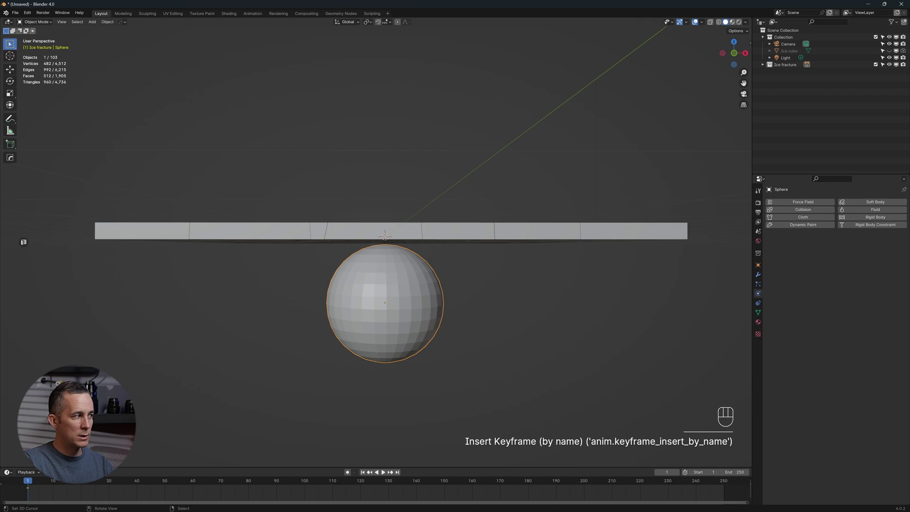
At frame 40 raise the sphere above the slab and keyframe that position.
left_click_drag(43, 480, 139, 485)
key("g")
left_click(416, 207)
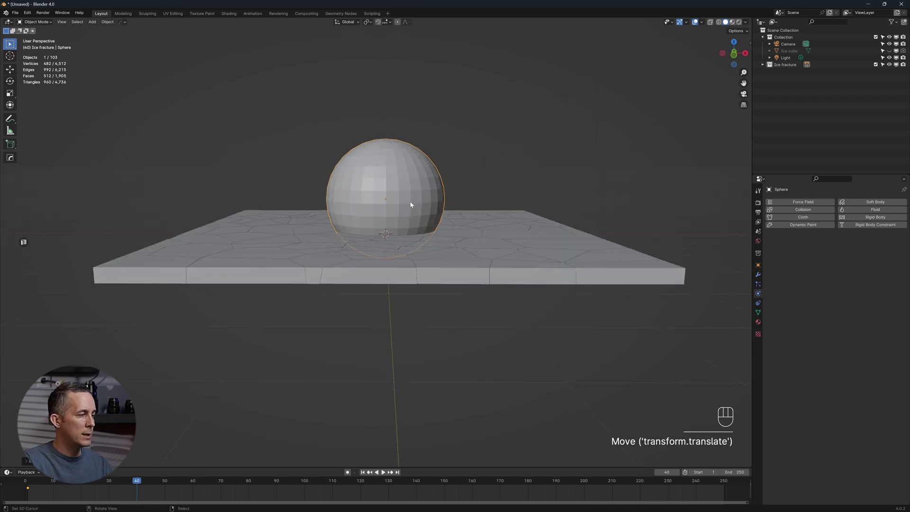
key("i")
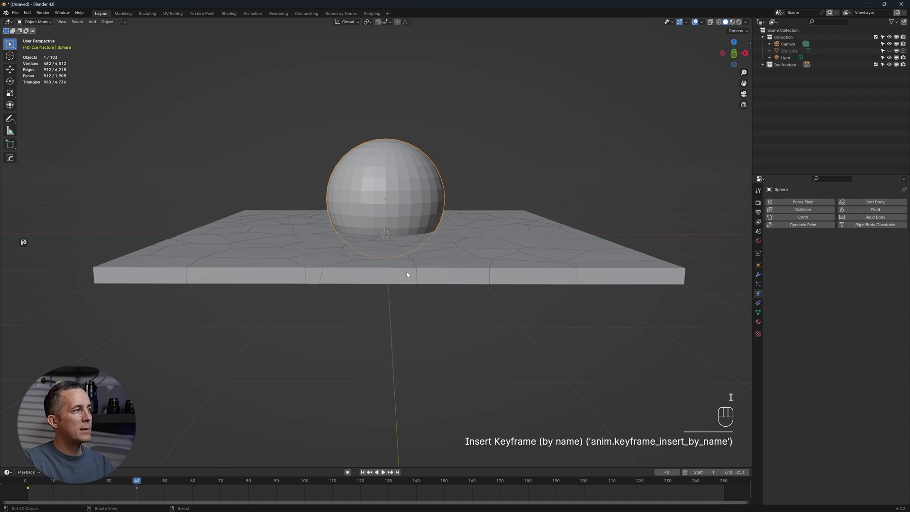
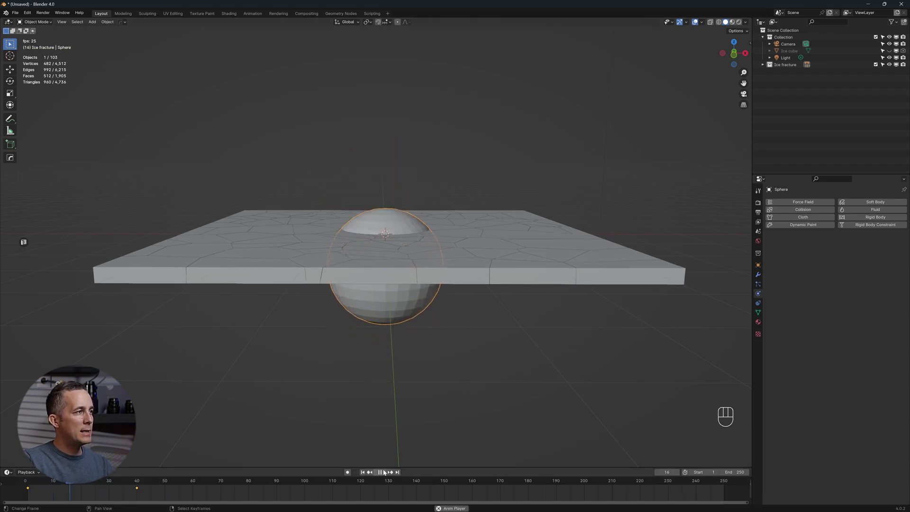
Add Active rigid body physics to the sphere with 1000 kg mass and Animated enabled.
left_click(385, 471)
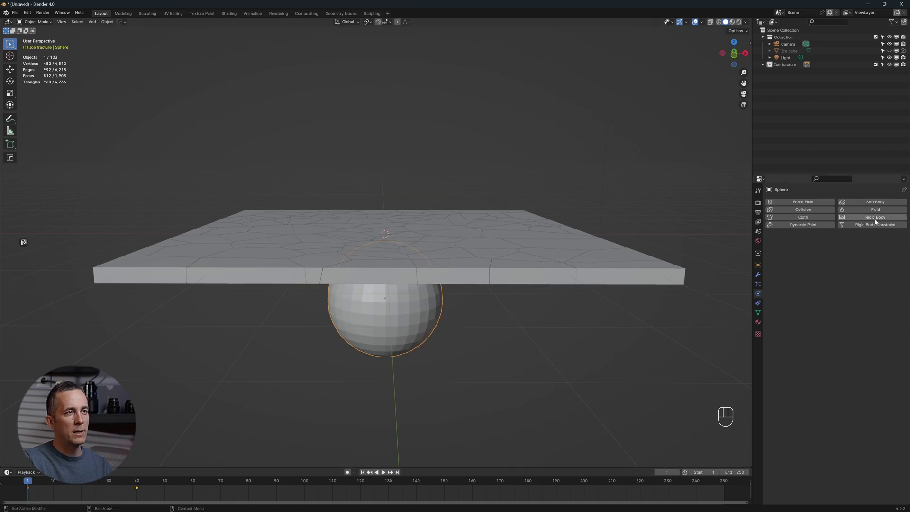
left_click(877, 219)
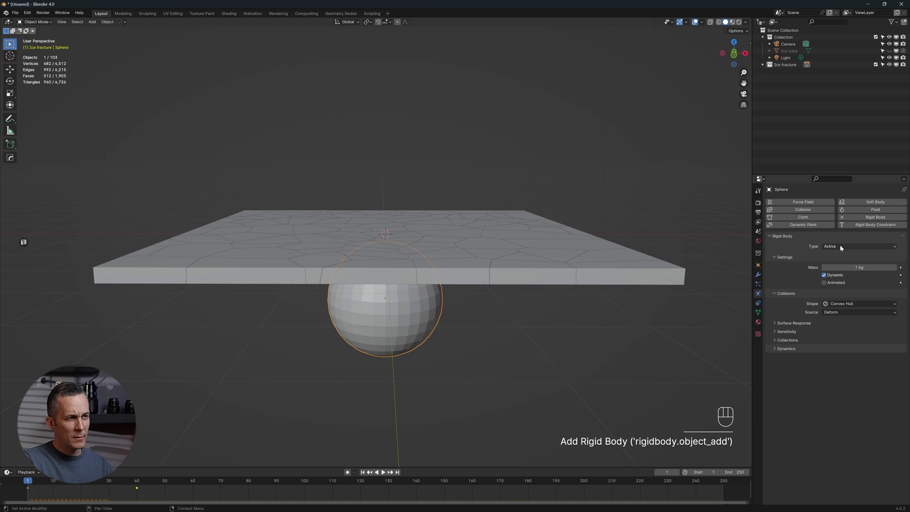
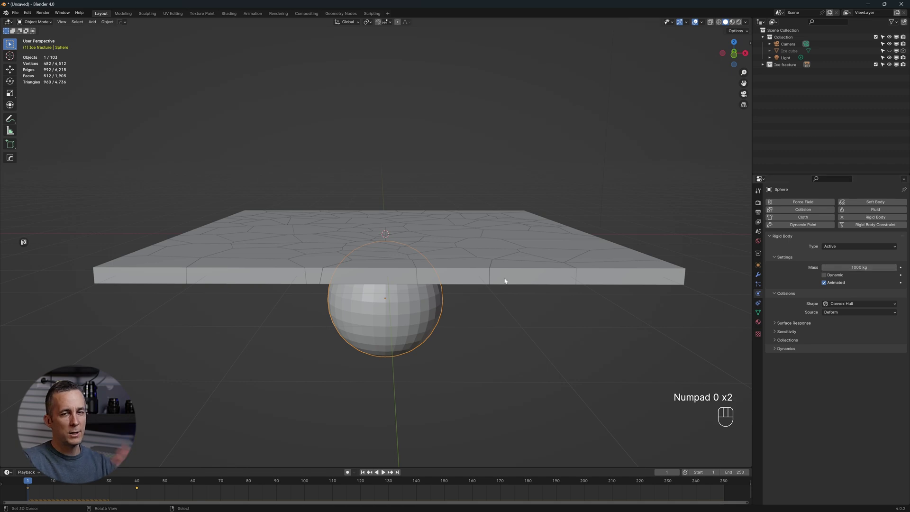
Orbit above the slab to watch the rising sphere scatter the ice pieces.
left_click_drag(386, 403, 386, 418)
left_click_drag(392, 425, 386, 474)
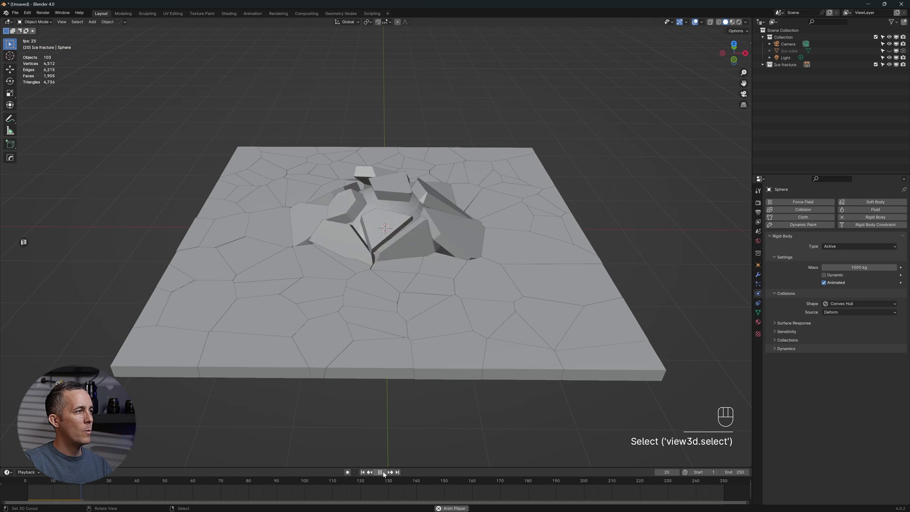
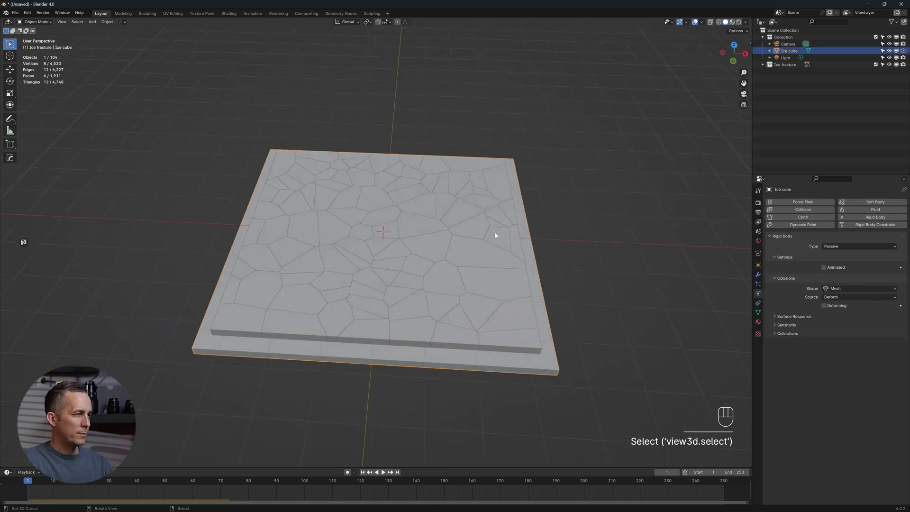
Inset the Ice cube's top face in Edit Mode to form a border rim around the fractured pieces.
key("KP_7")
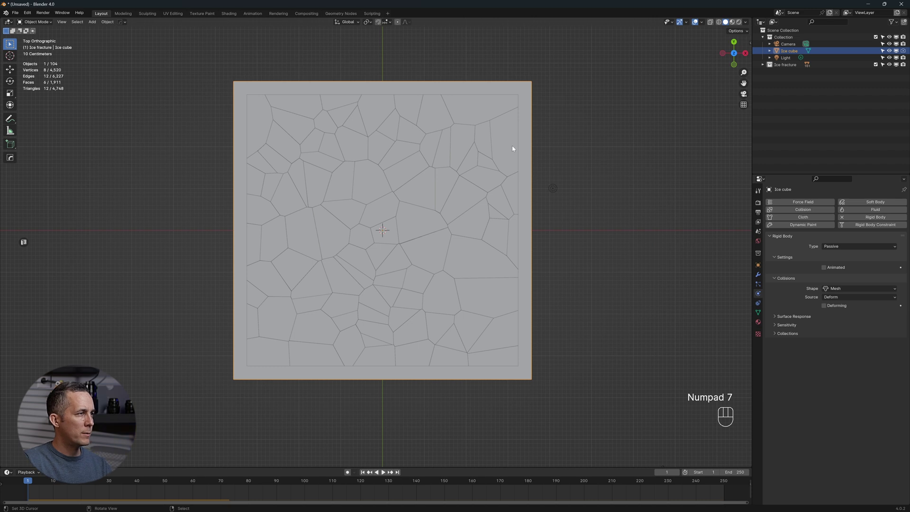
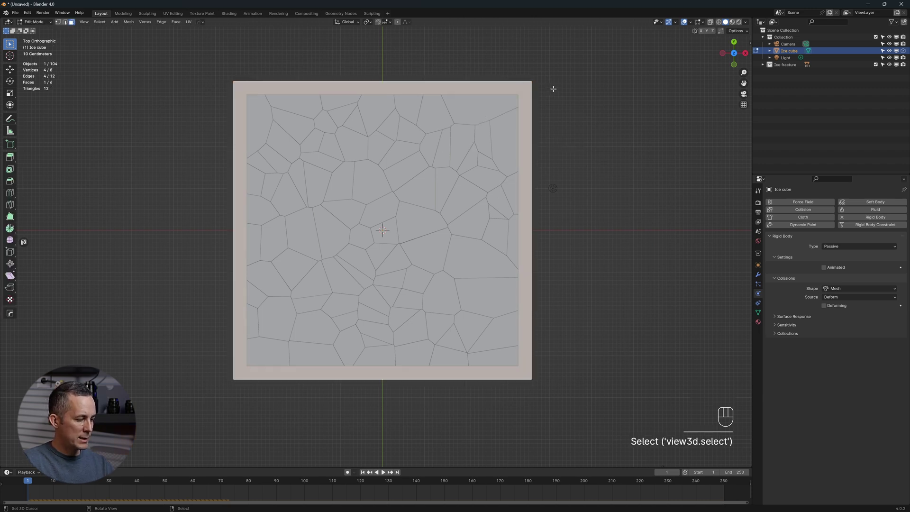
key("i")
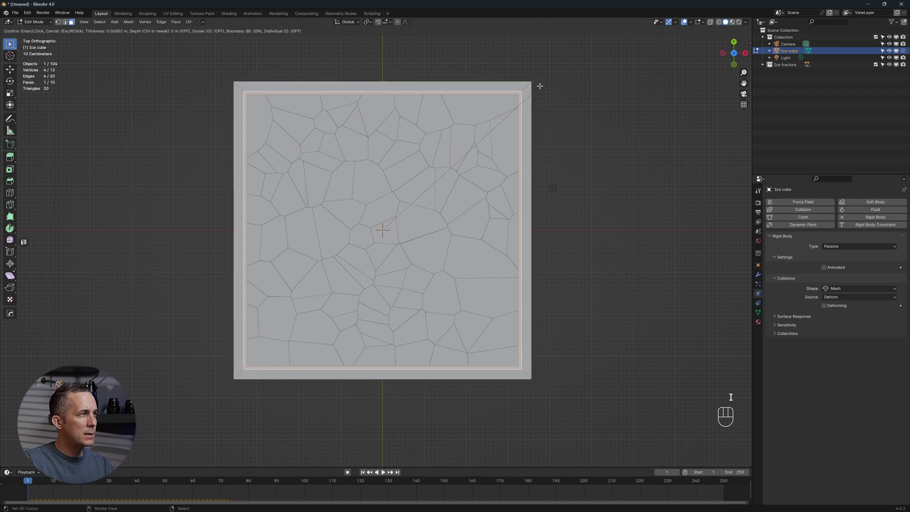
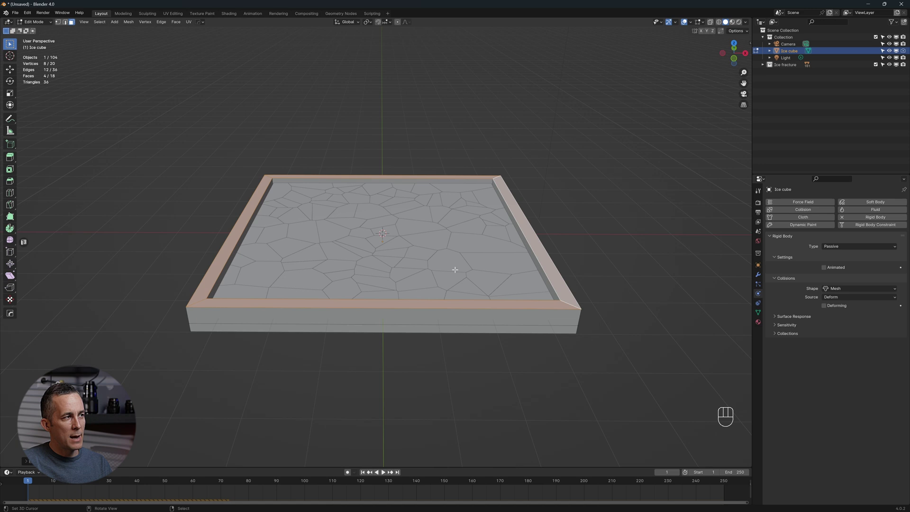
key("Tab")
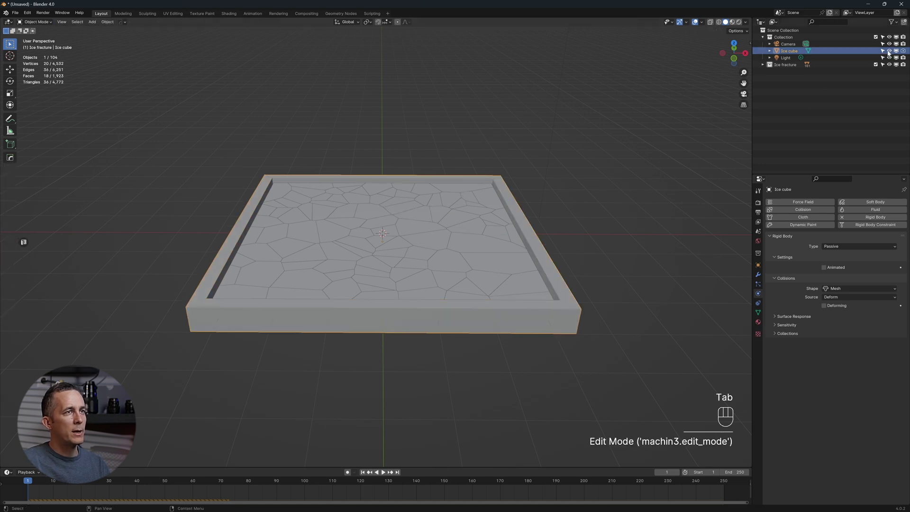
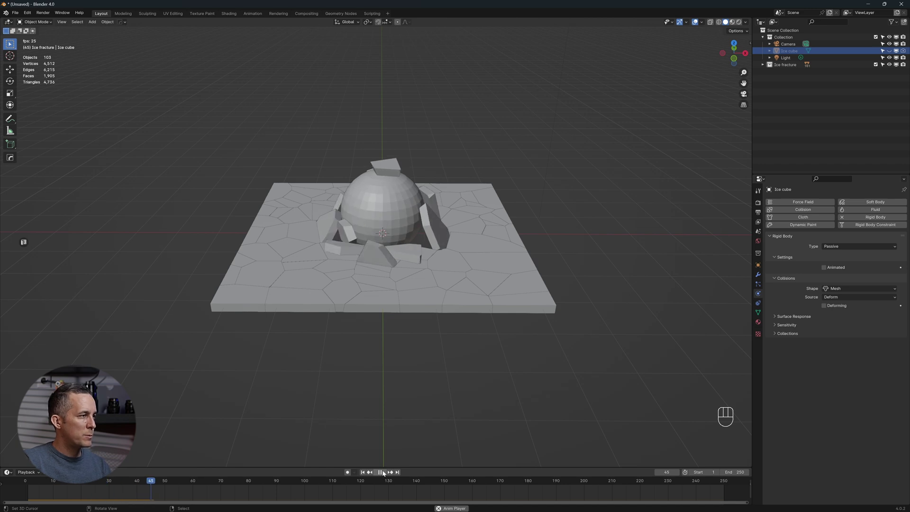
Stop playback, look down on the slab and select the ice chunks along its outer edges.
left_click(384, 472)
left_click_drag(390, 274, 388, 311)
middle_click(379, 254)
left_click(256, 173)
left_click_drag(560, 118, 568, 118)
left_click(520, 90)
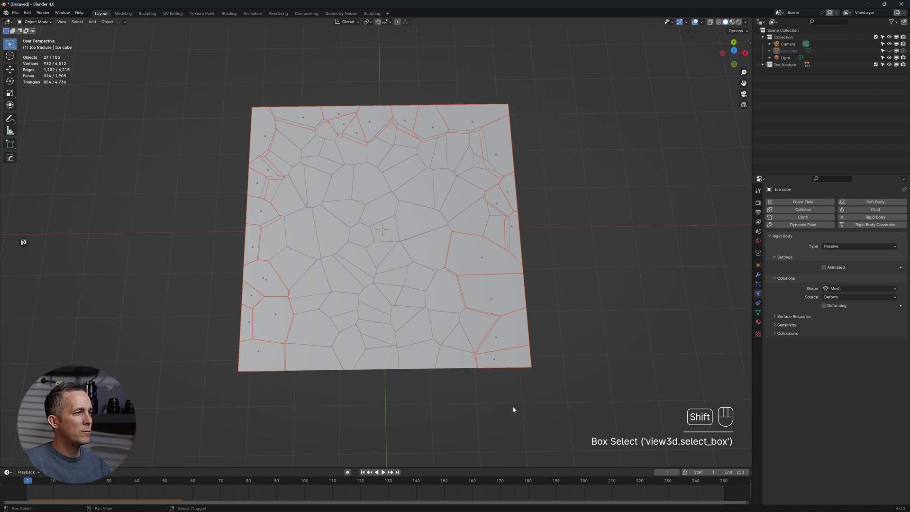
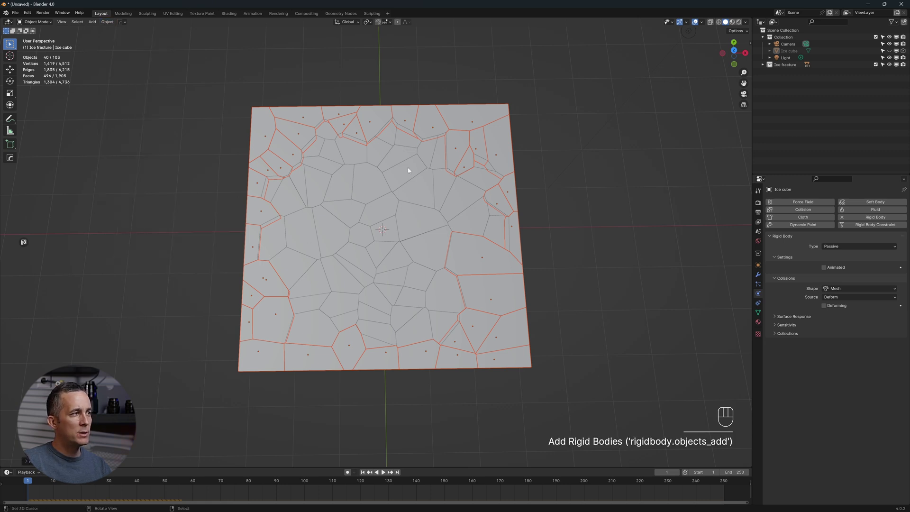
Move the selected edge chunks into a new collection named Passive fracture.
key("m")
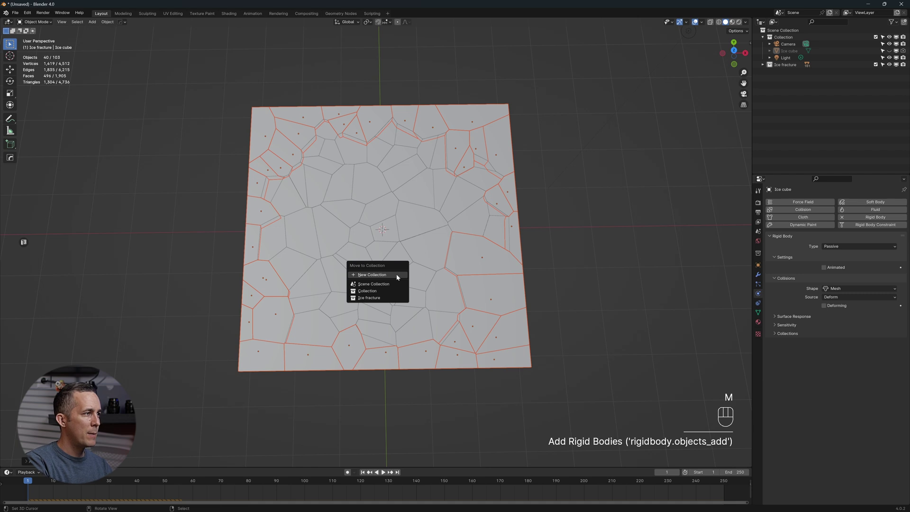
key("s")
key("BackSpace")
key("Return")
left_click(765, 73)
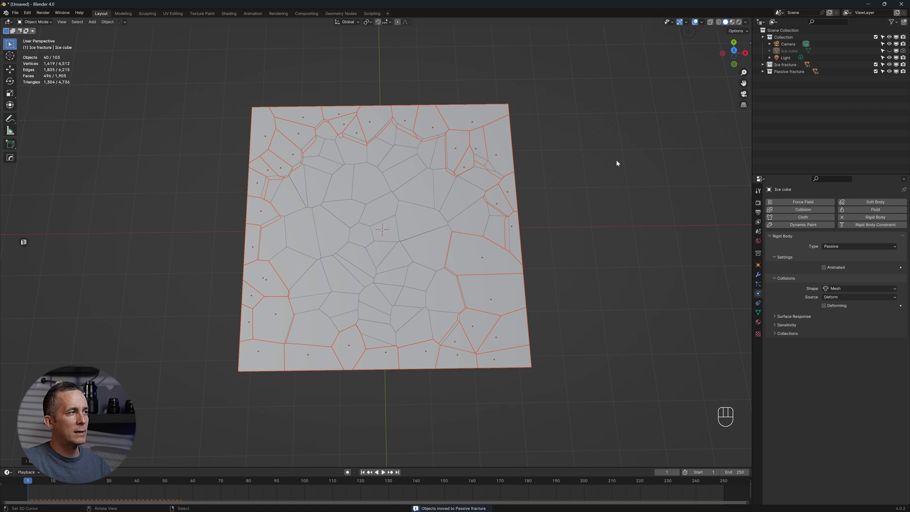
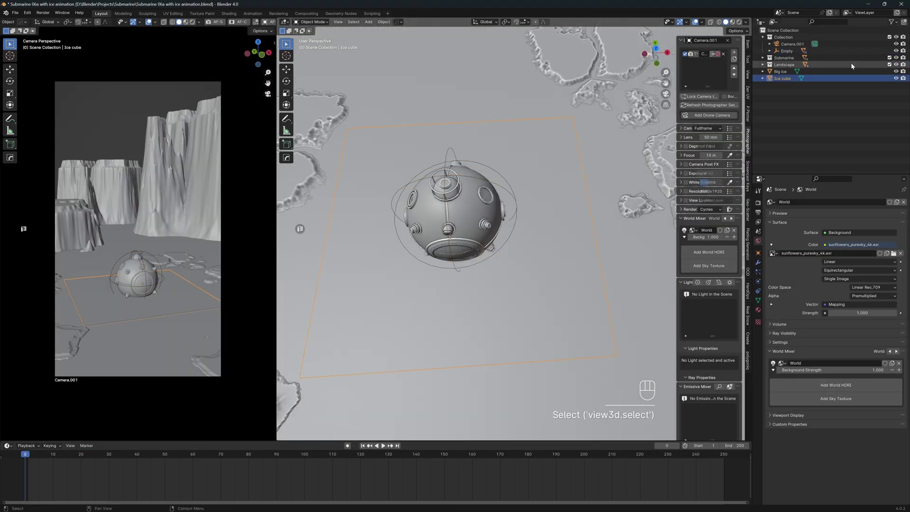
View the submarine scene's ice area from the top and start playing the animation.
key("KP_7")
key("w")
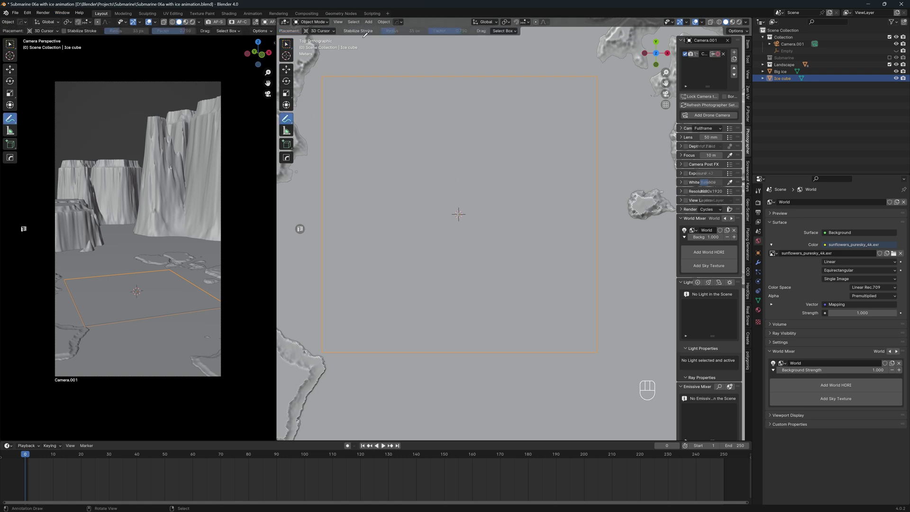
left_click(489, 25)
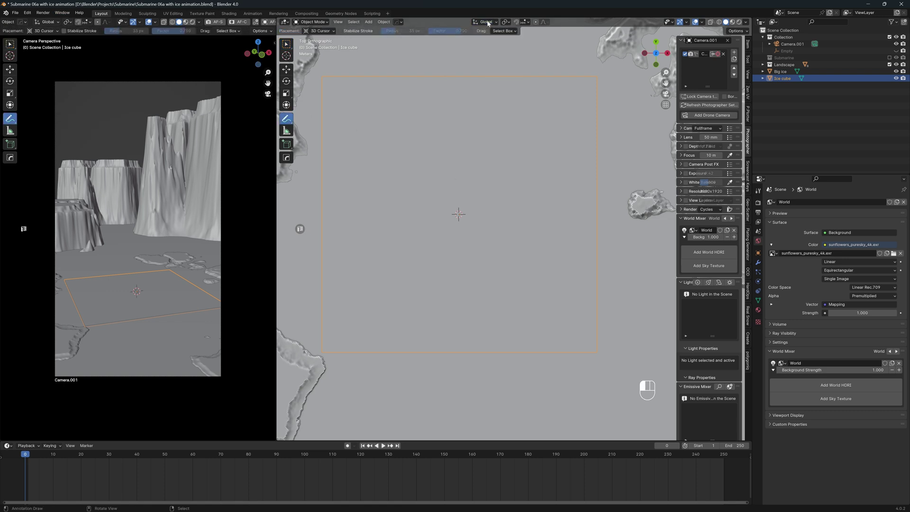
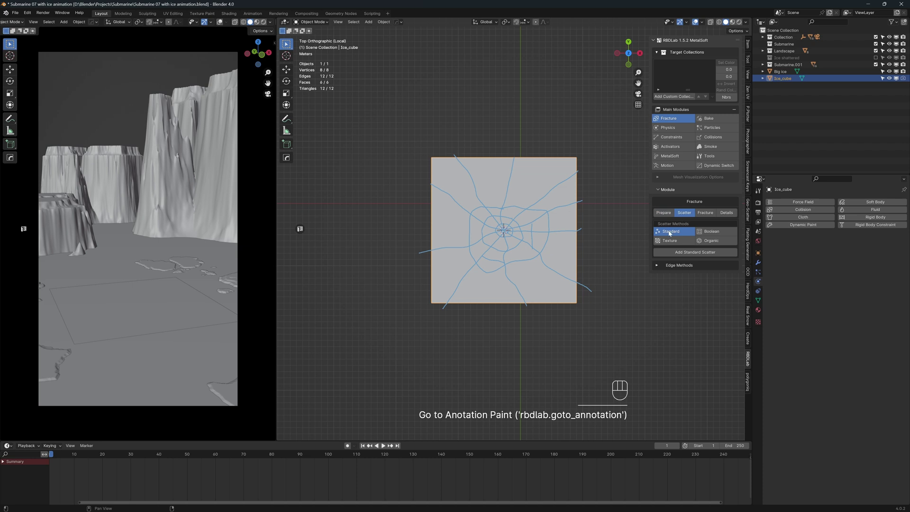
Run RBDLab Cell Fracture on the slab, Auto Fix the 191 chunks and toggle their decimation.
left_click_drag(708, 215, 552, 254)
left_click(713, 271)
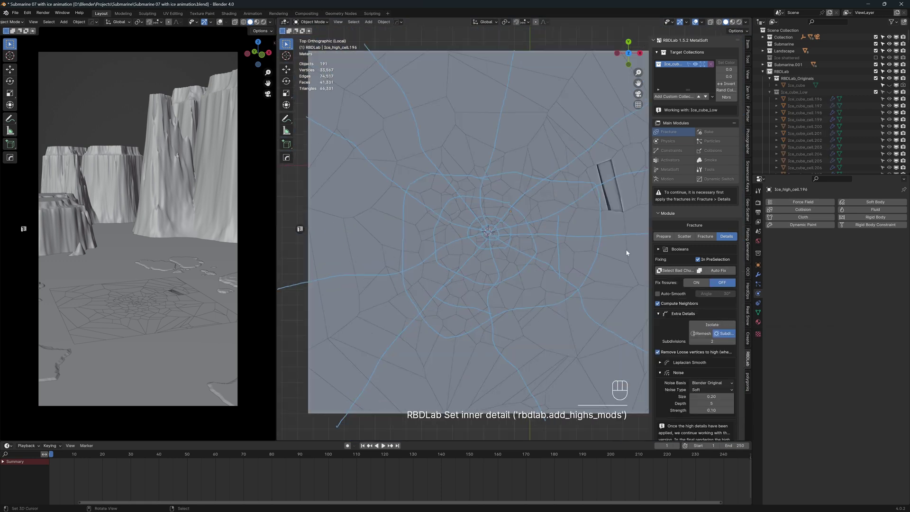
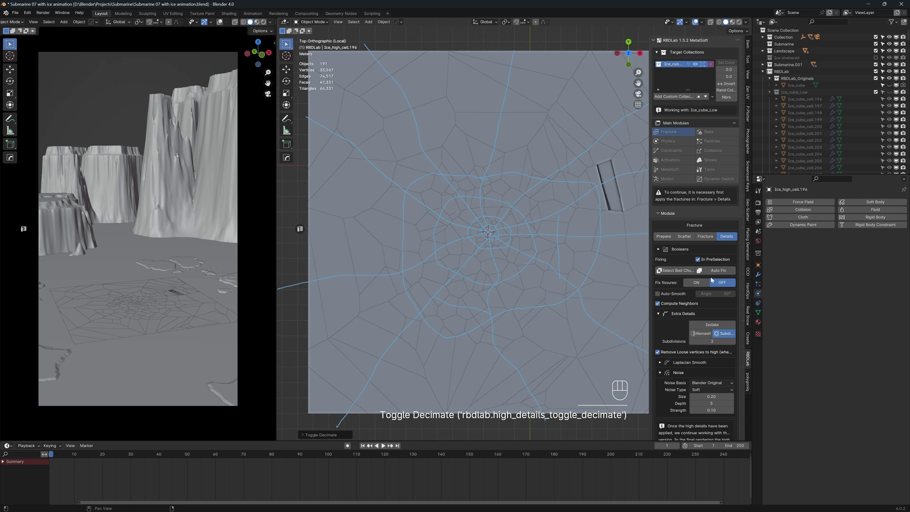
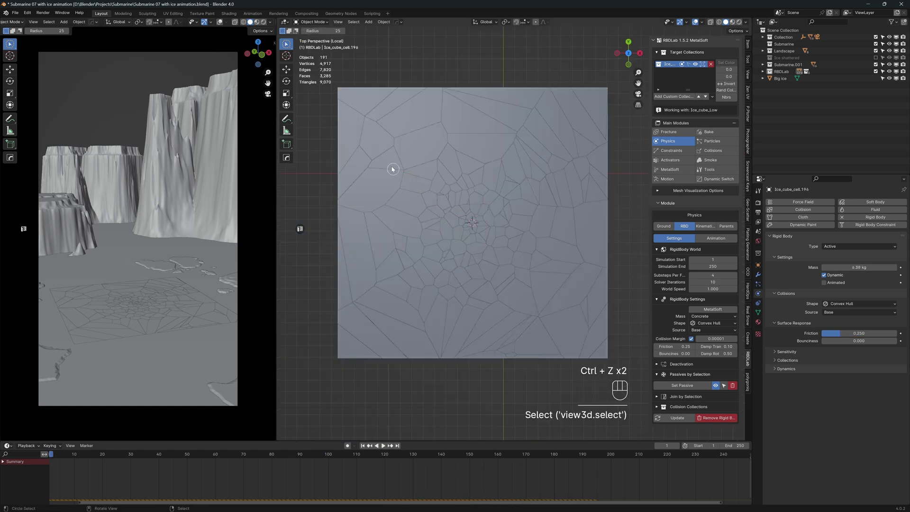
Circle-select the cells around the slab's outer edge to make them passive in RBDLab Physics.
key("ctrl+z")
left_click_drag(372, 150, 371, 299)
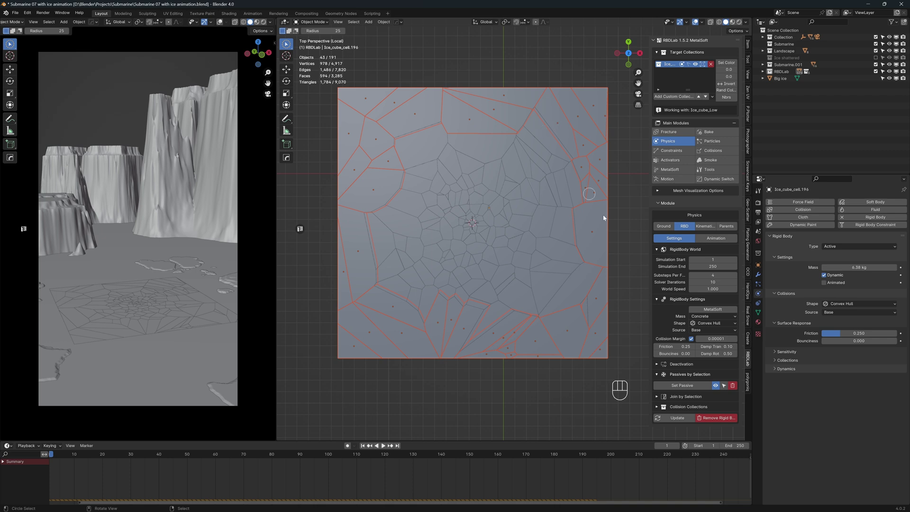
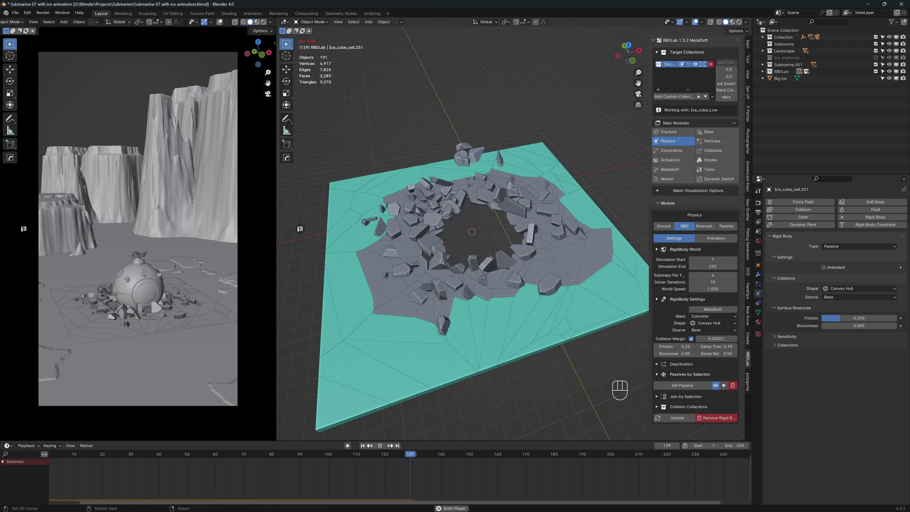
middle_click(655, 147)
Bake the ice rigid-body simulation to keyframes for frames 1 to 250 at step 1.
left_click_drag(716, 133, 683, 252)
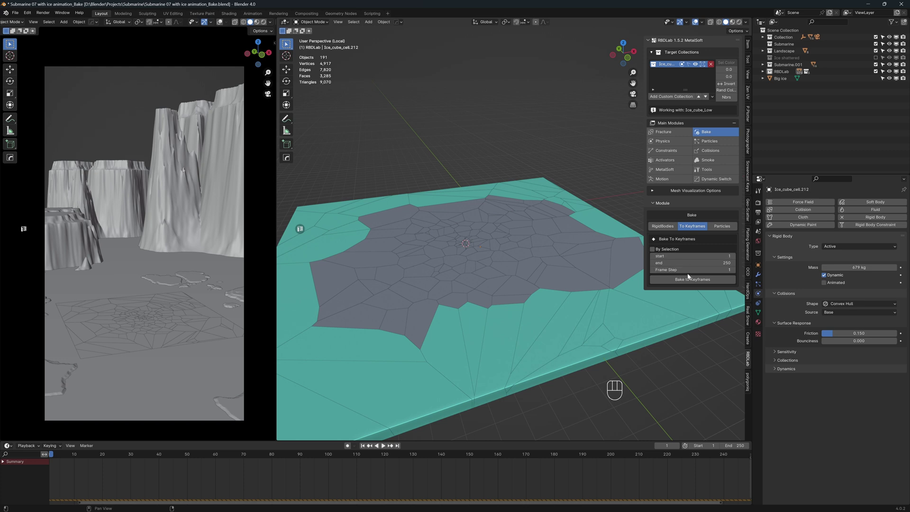
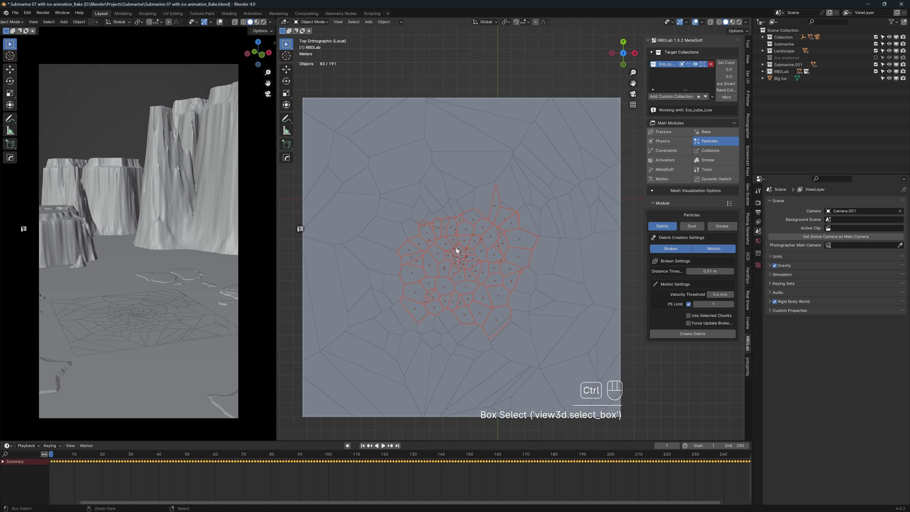
Scrub to frame 79 and box-select the broken ice chunks around the crater for debris emission.
left_click(462, 258)
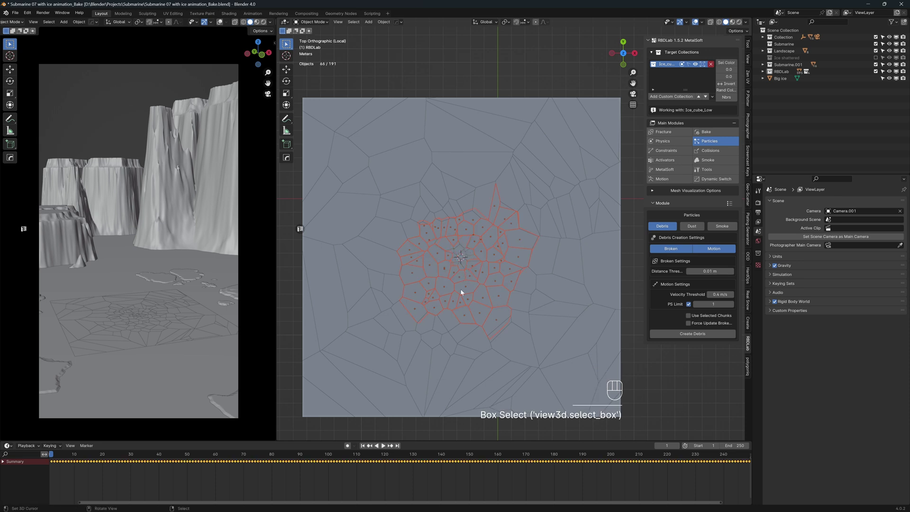
middle_click(467, 298)
left_click_drag(131, 456, 282, 455)
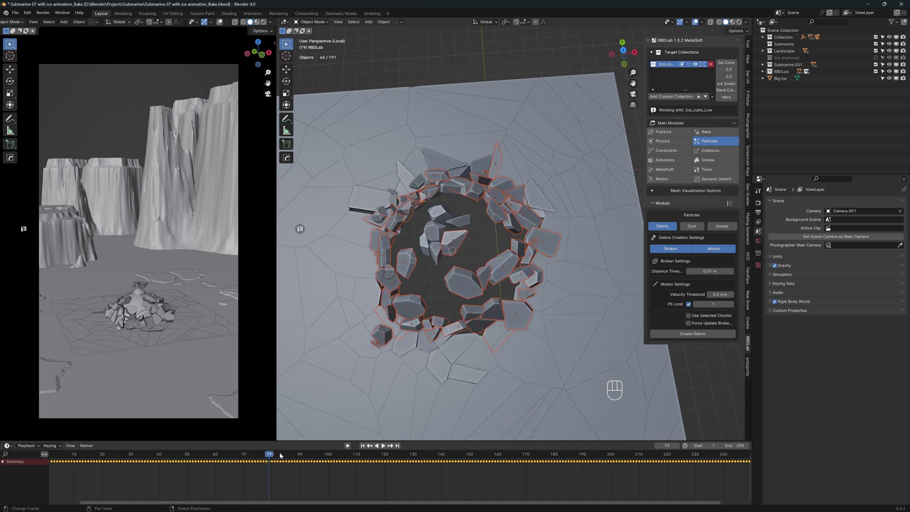
left_click(455, 239)
left_click_drag(418, 294, 425, 290)
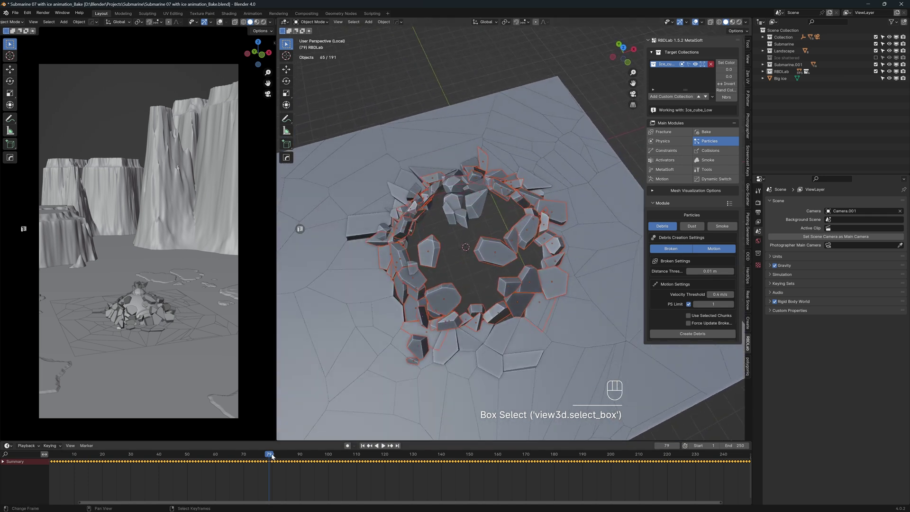
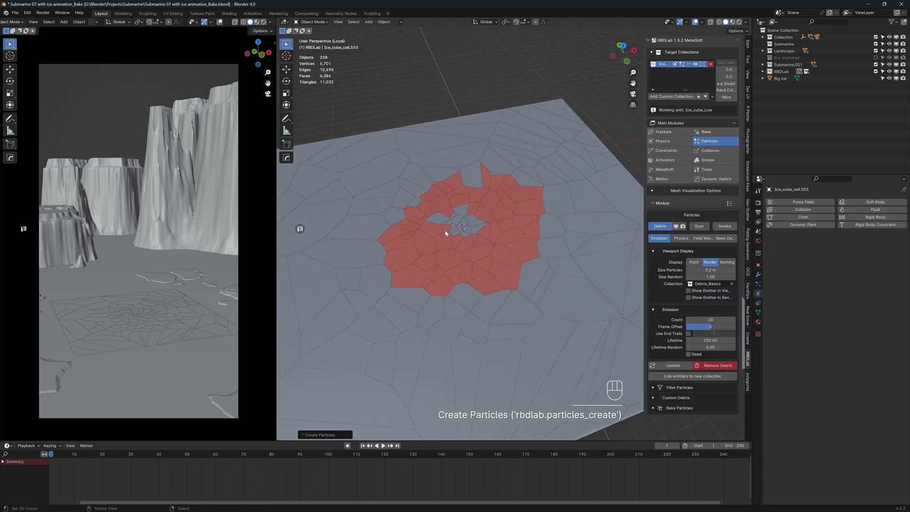
Play back the debris particles, then replay with the smoke domain around the crater.
key("shift+space")
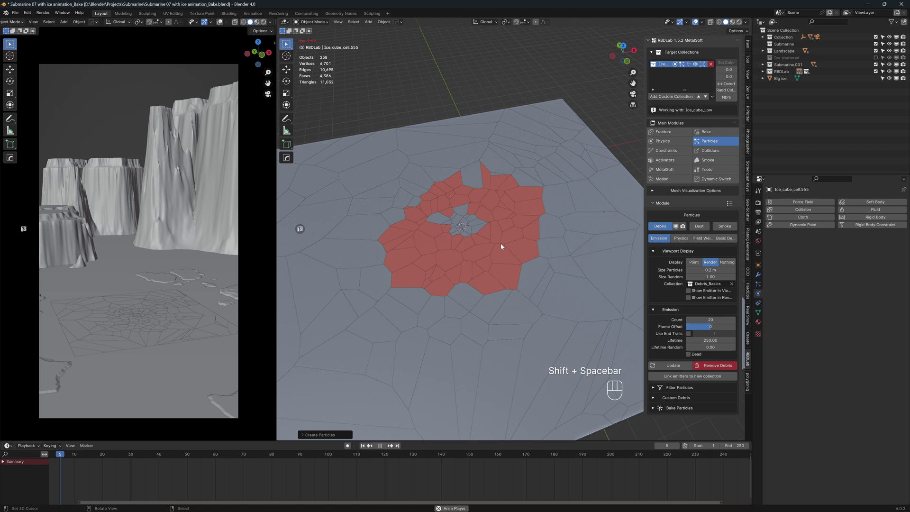
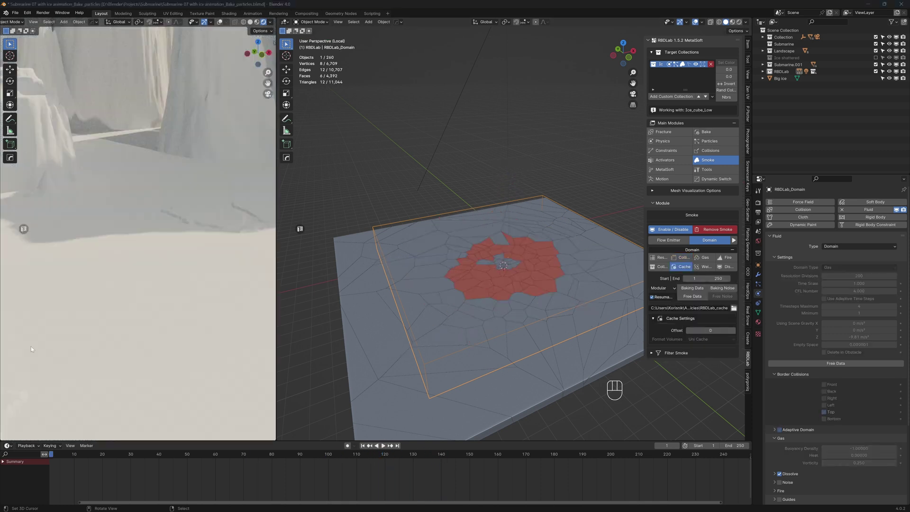
left_click(386, 449)
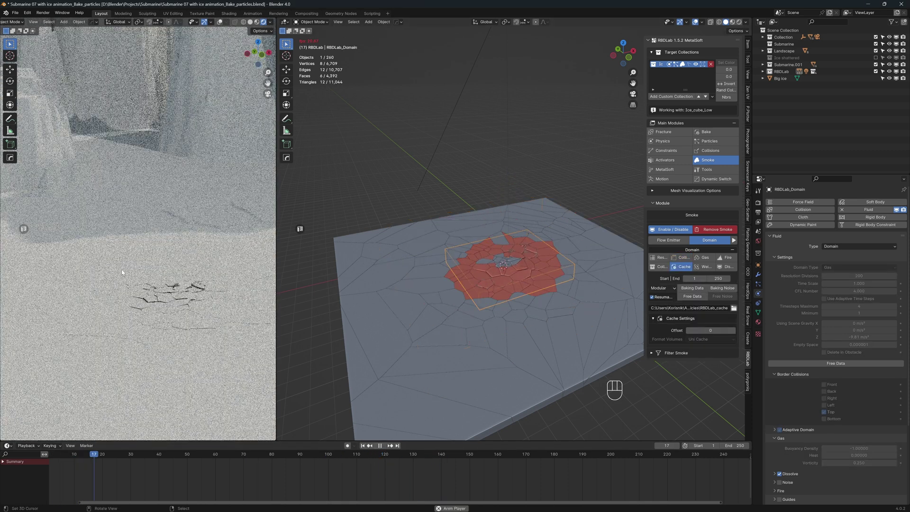